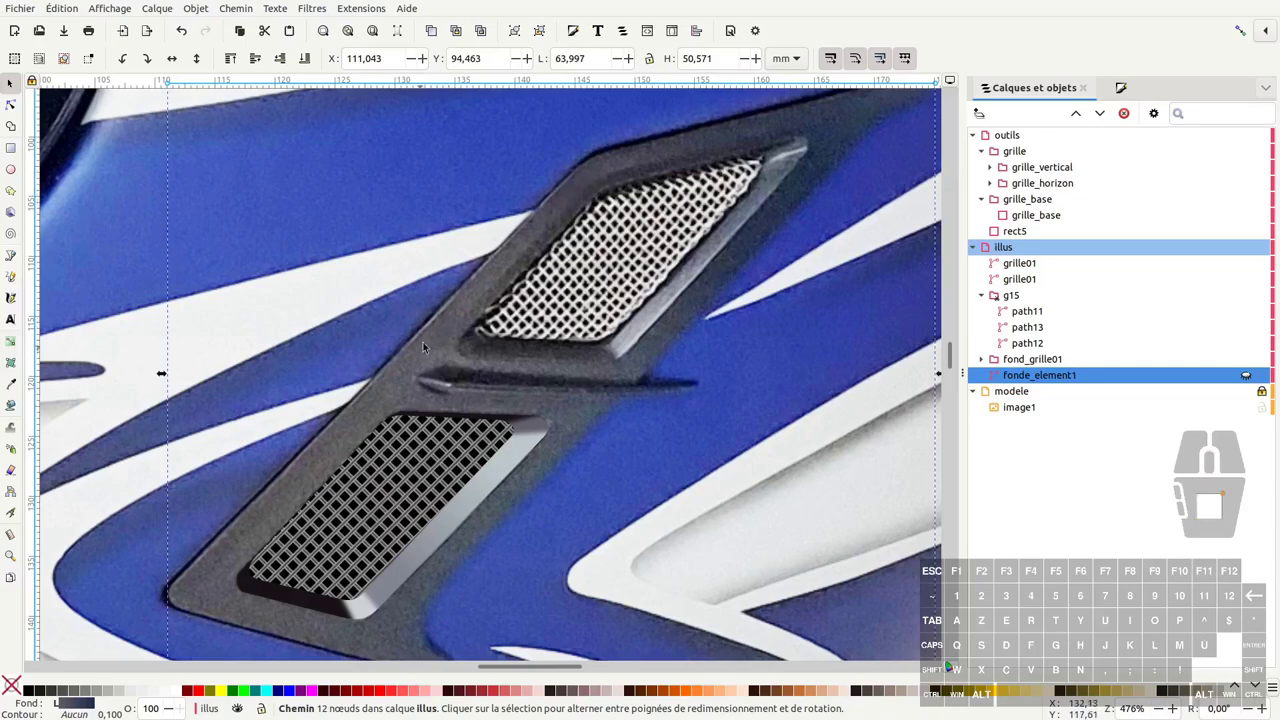
Step: Deselect the current path and reframe the view on both vents
left_click(713, 174)
left_click_drag(713, 174, 651, 229)
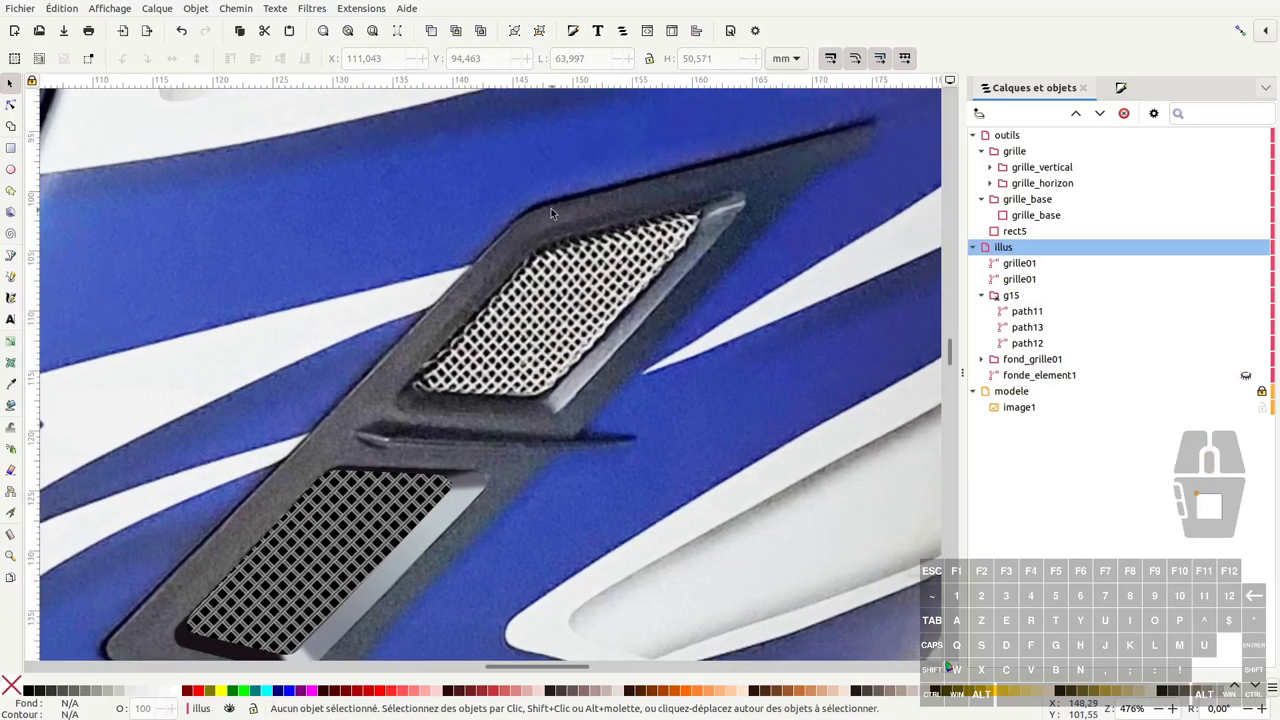
left_click_drag(651, 229, 721, 151)
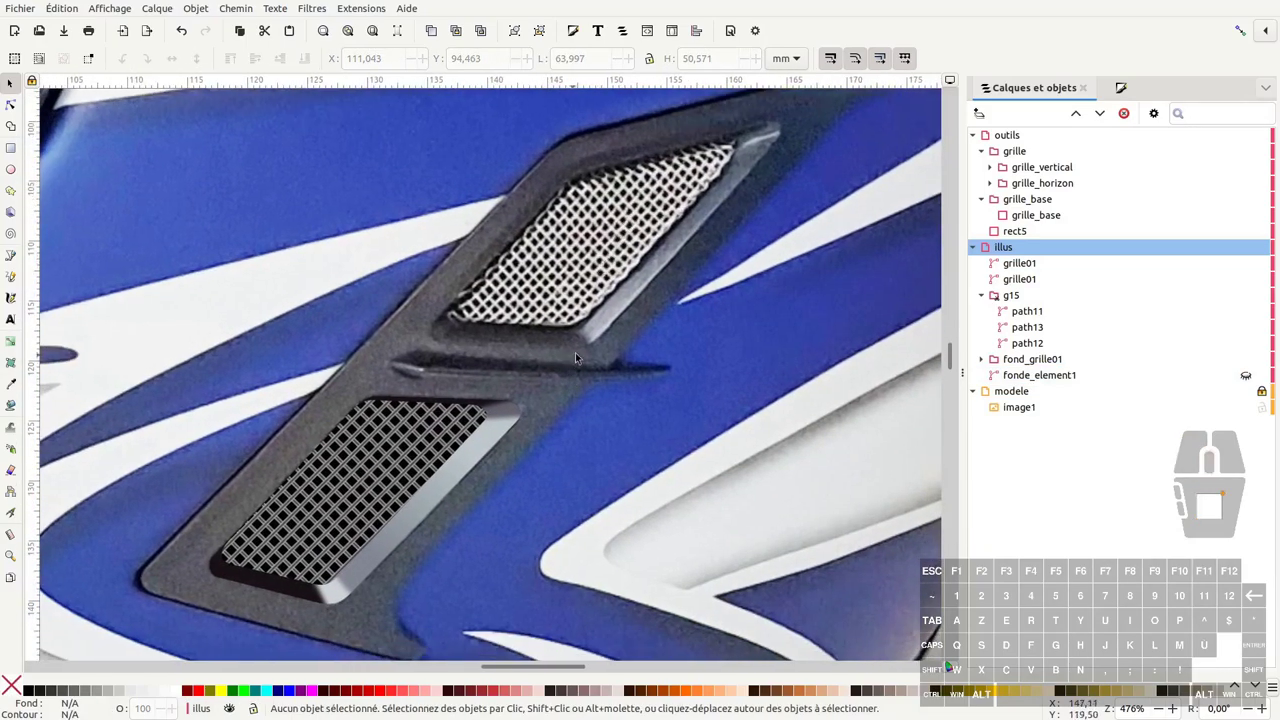
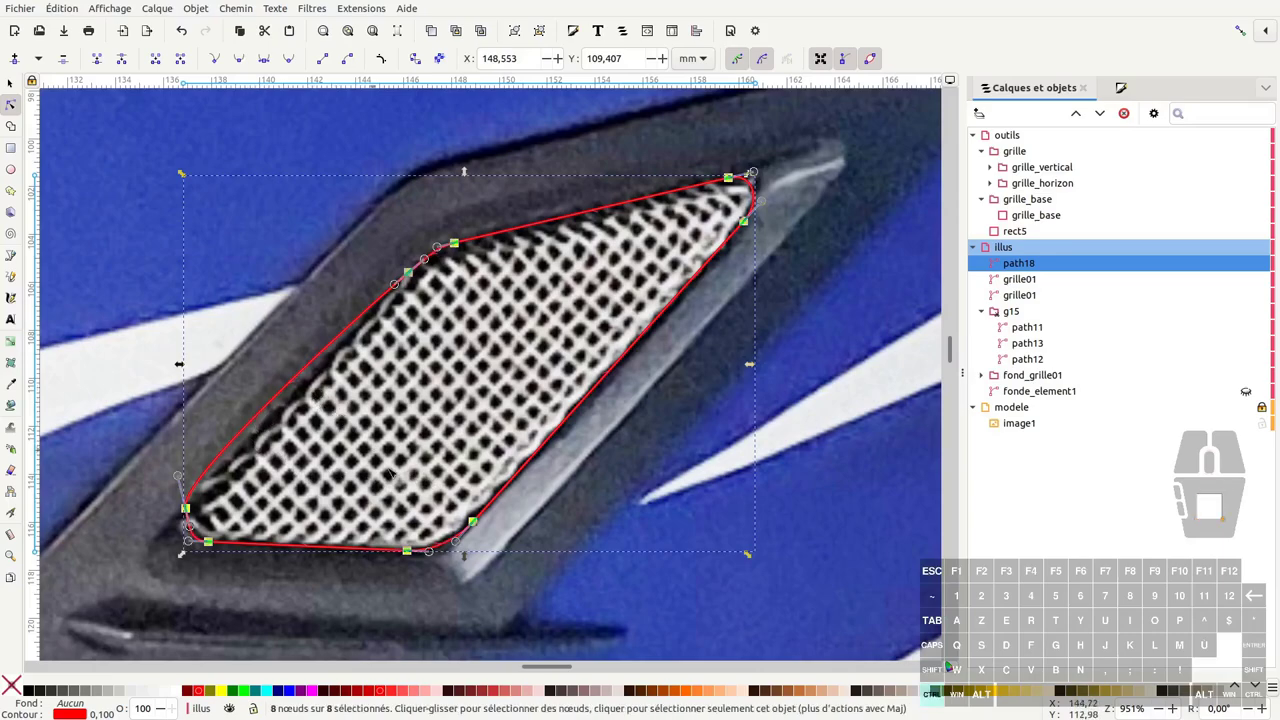
Step: Undo the last edits and return to selecting whole objects around the upper vent
key("ctrl+z")
key("ctrl+z")
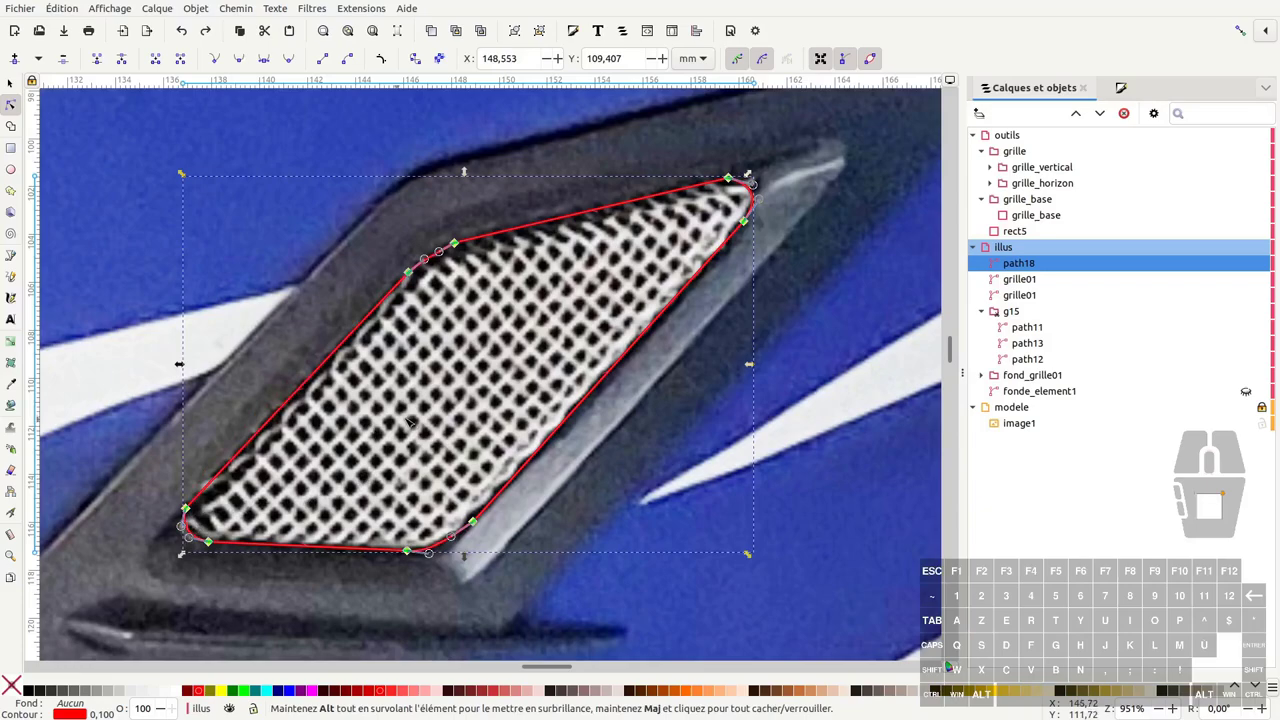
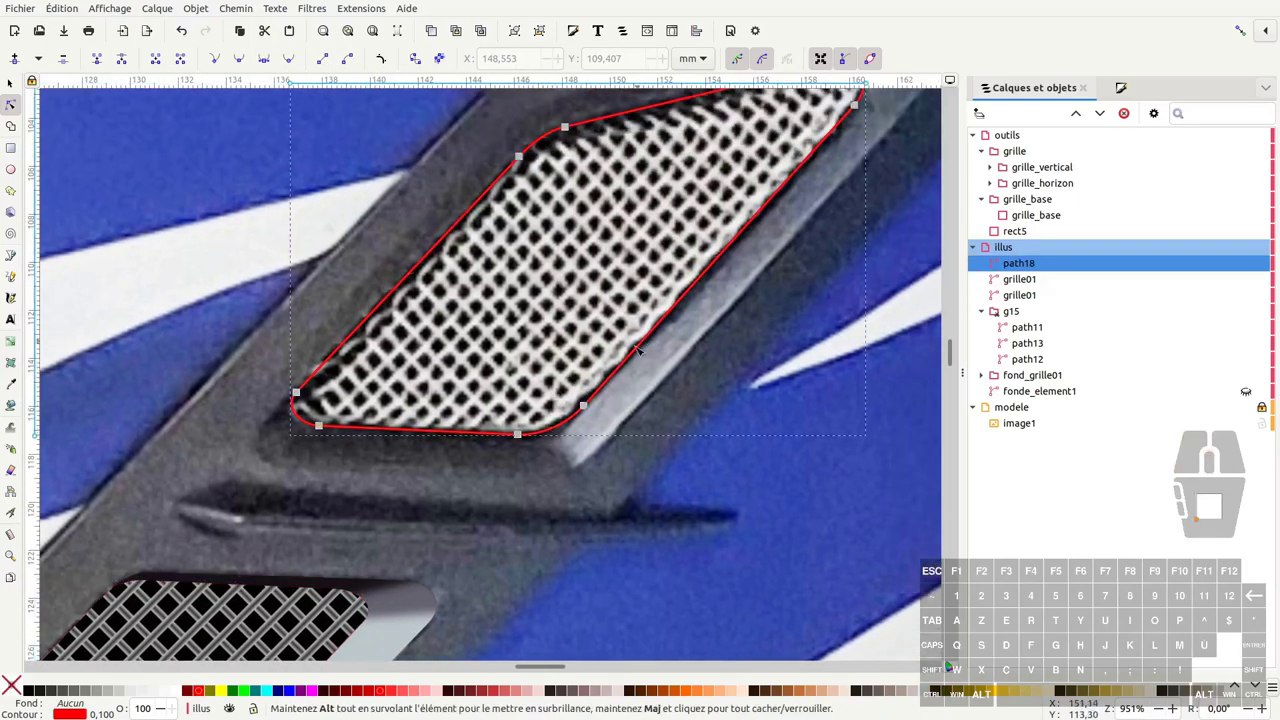
key("ctrl+shift+v")
key("F1")
middle_click(658, 185)
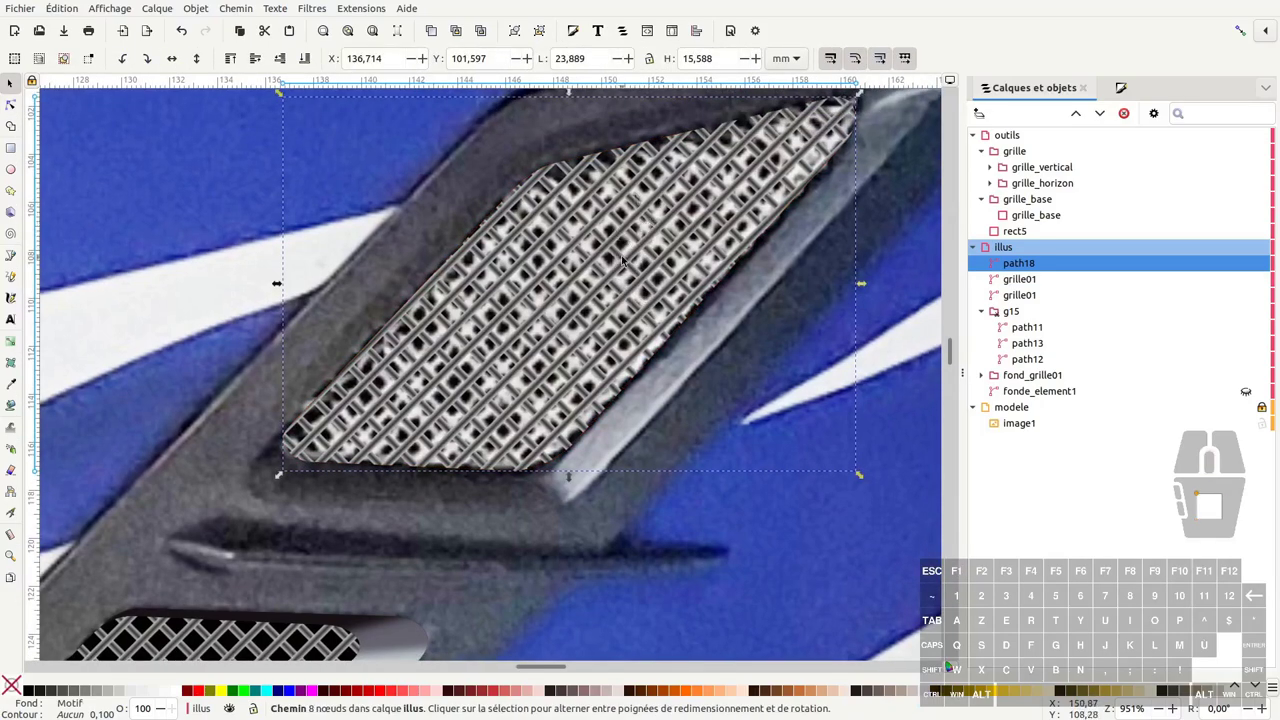
middle_click(555, 299)
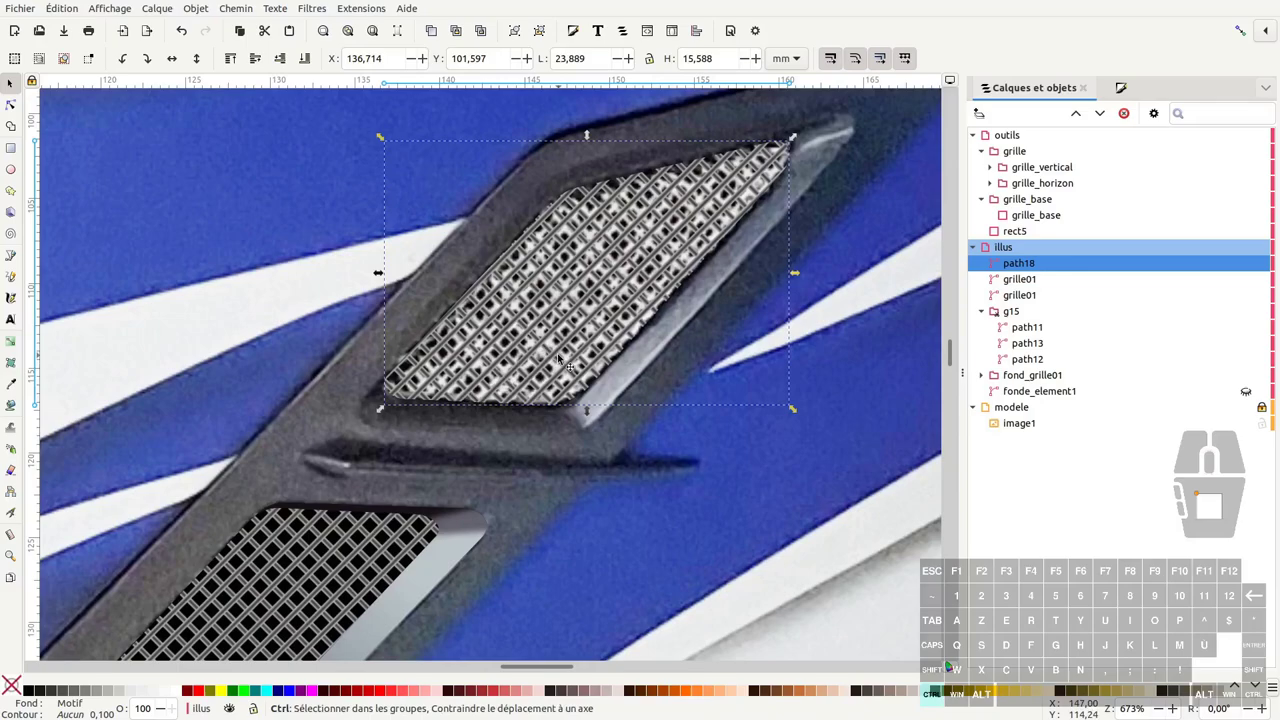
Step: Duplicate the mesh-filled outline, lower the copy beneath it and fill it black
key("ctrl+d")
key("d")
left_click(488, 278)
key("F1")
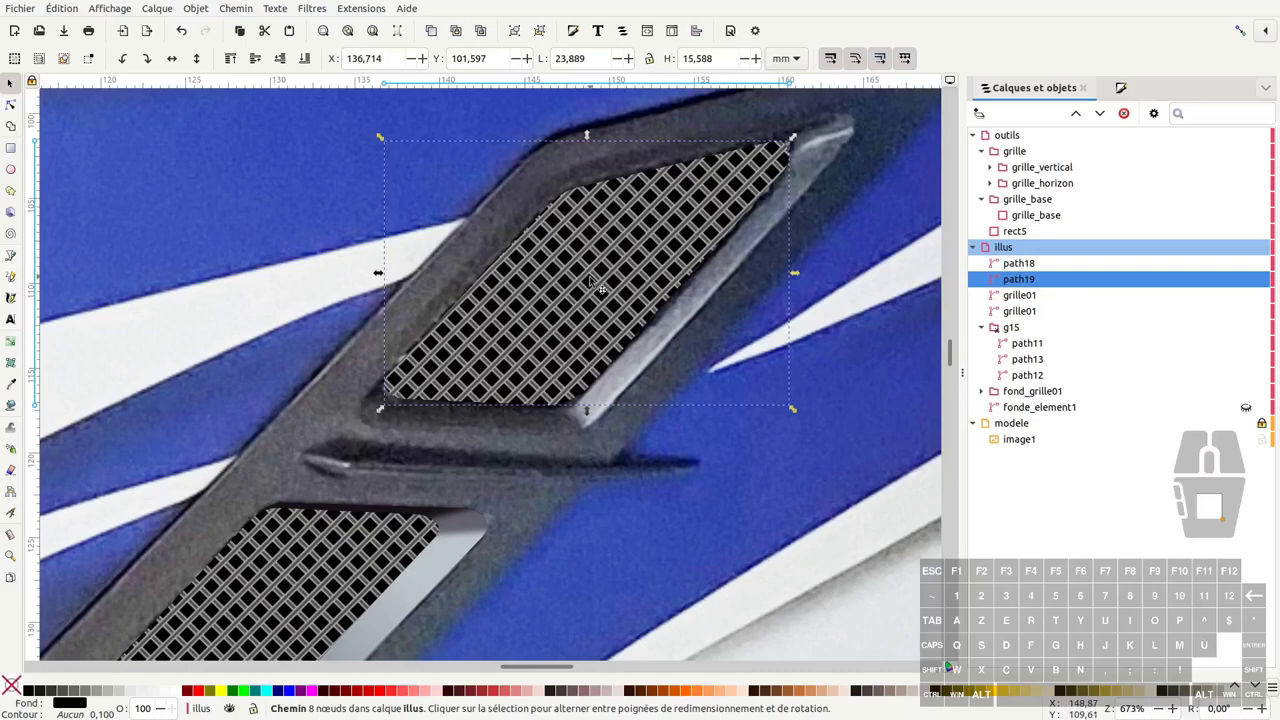
middle_click(565, 302)
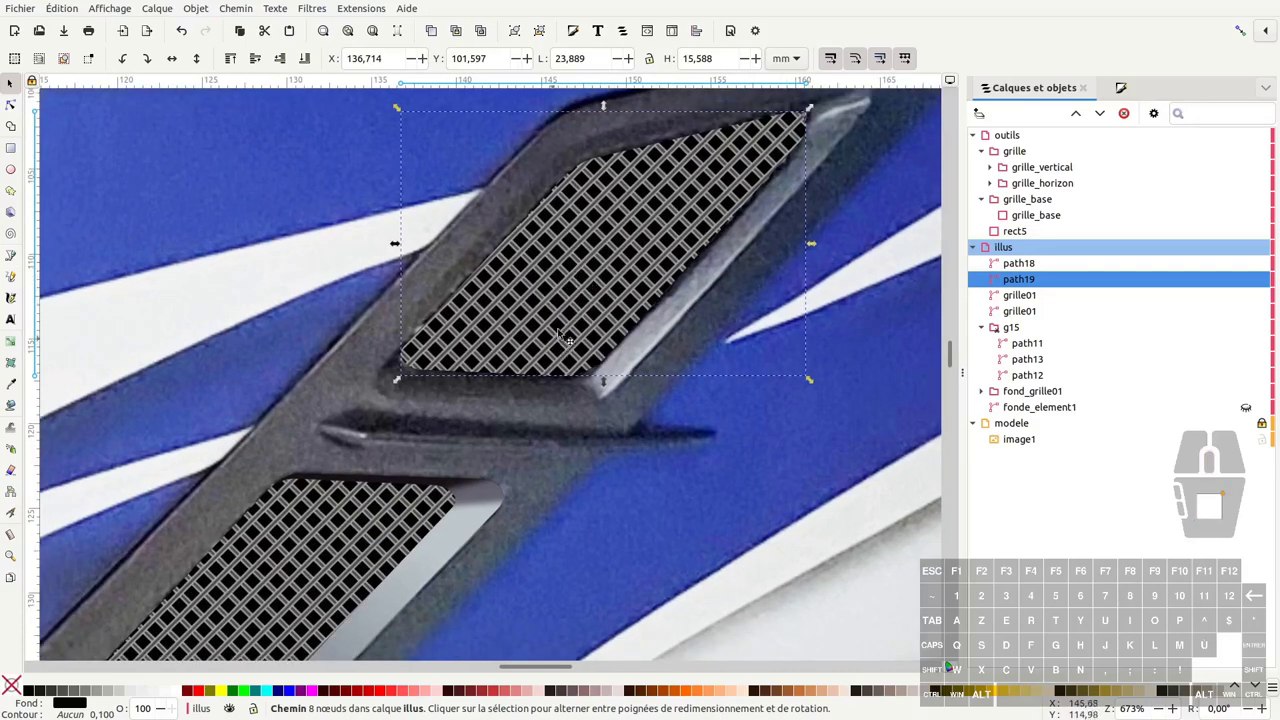
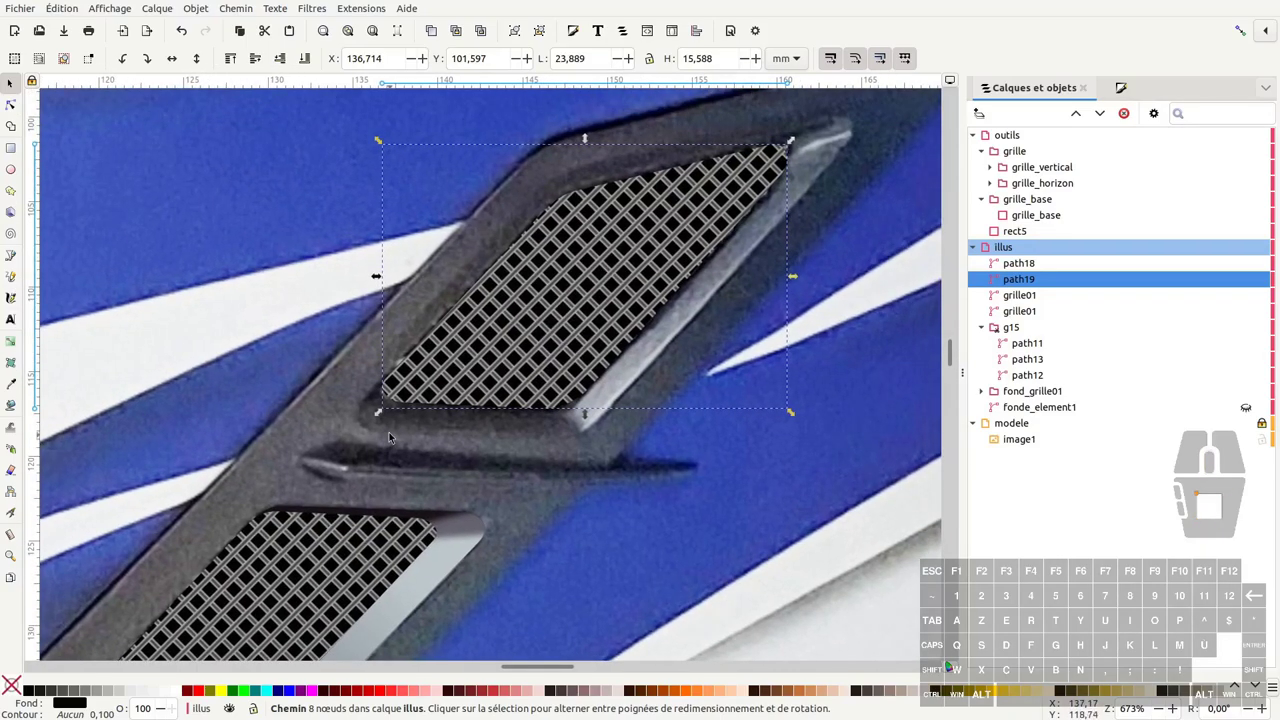
Step: Draw a closed Bezier path around the full upper vent opening
key("b")
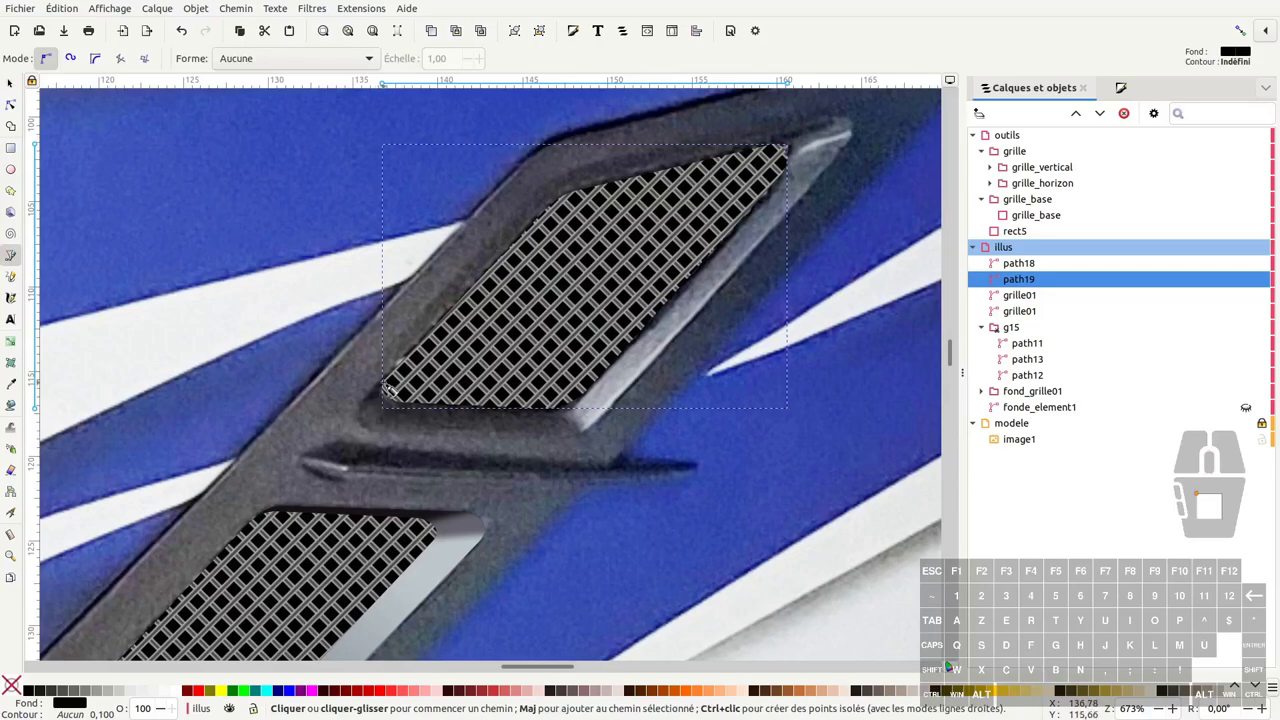
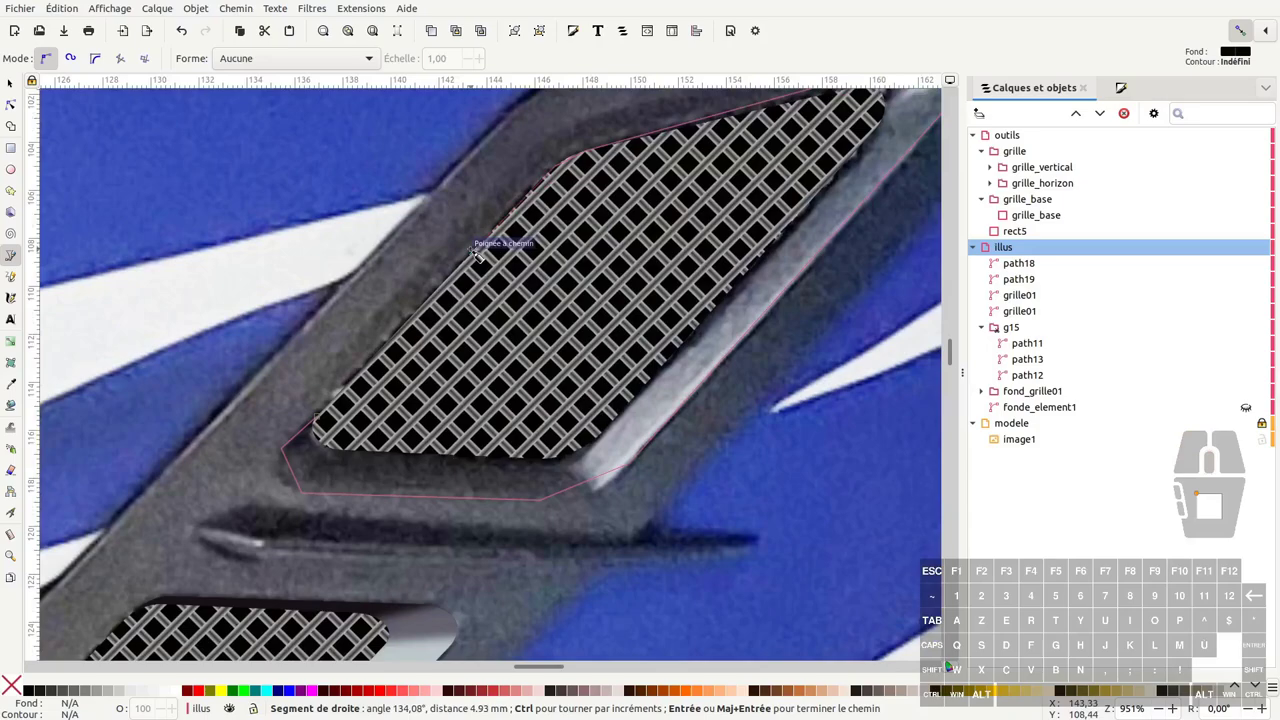
key("Return")
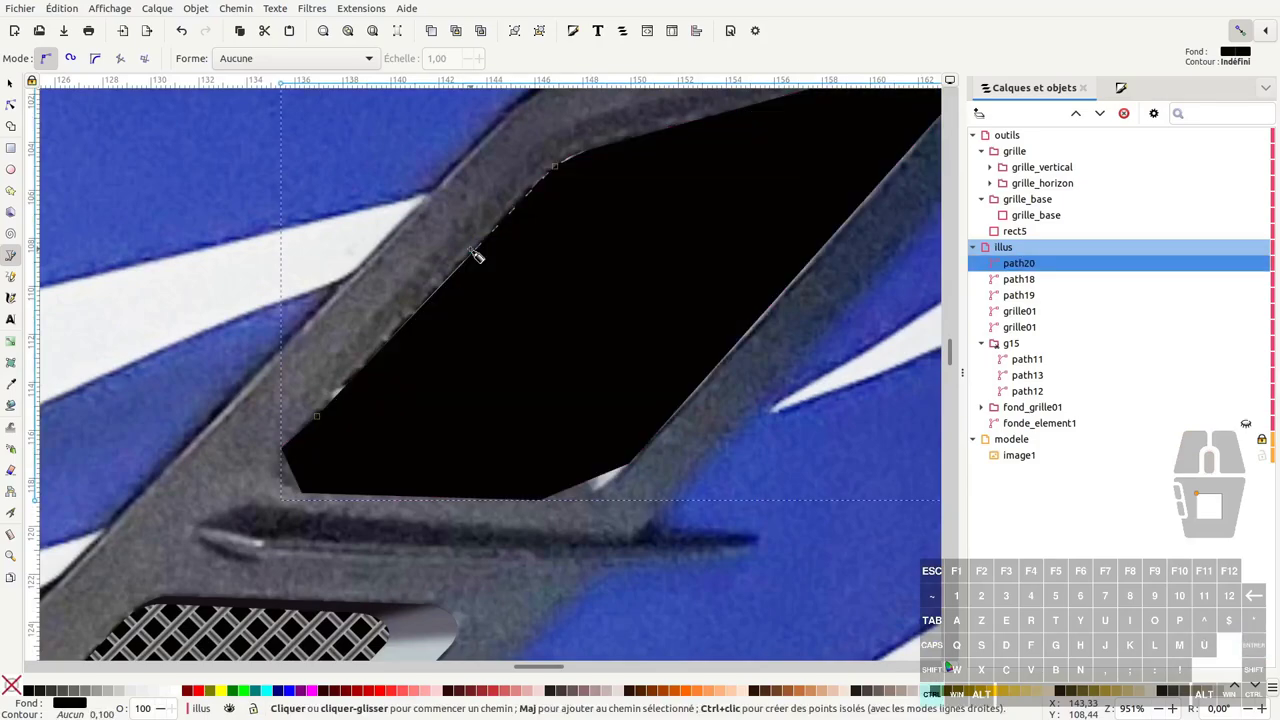
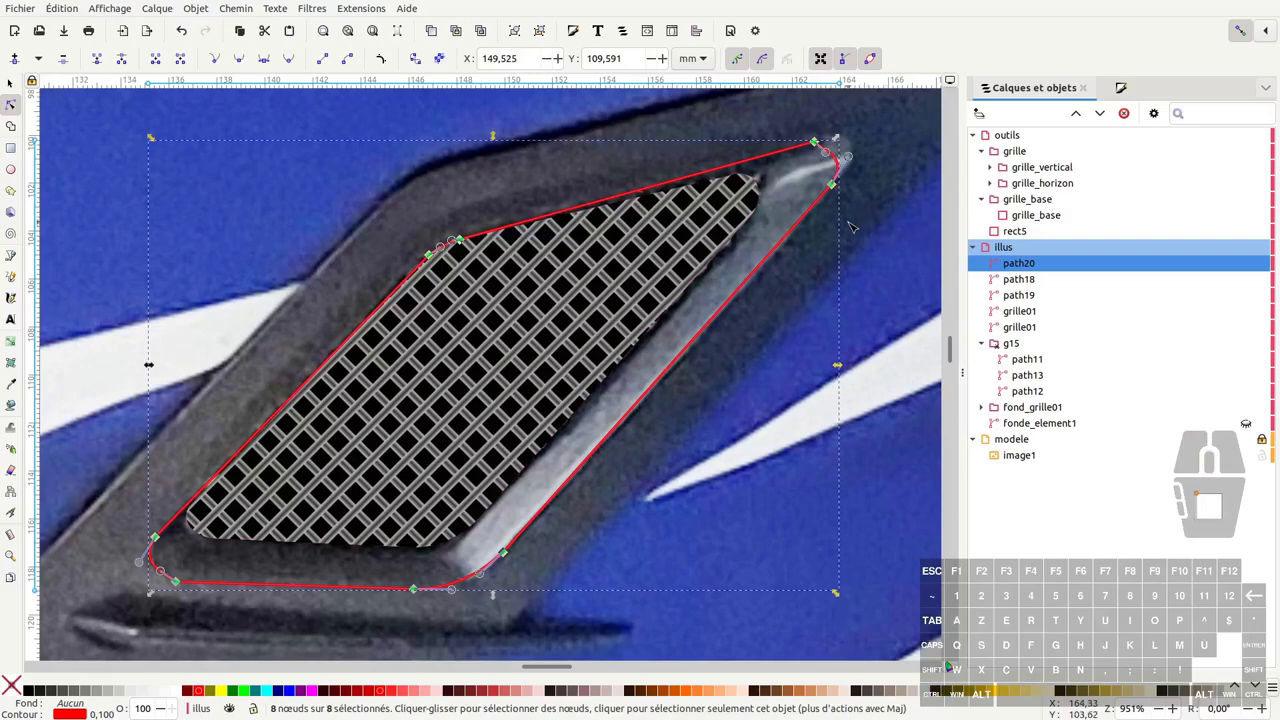
Step: Adjust path20's nodes and pick its dark fill colour from the photo with the Dropper
key("shift+s")
key("F1")
key("F2")
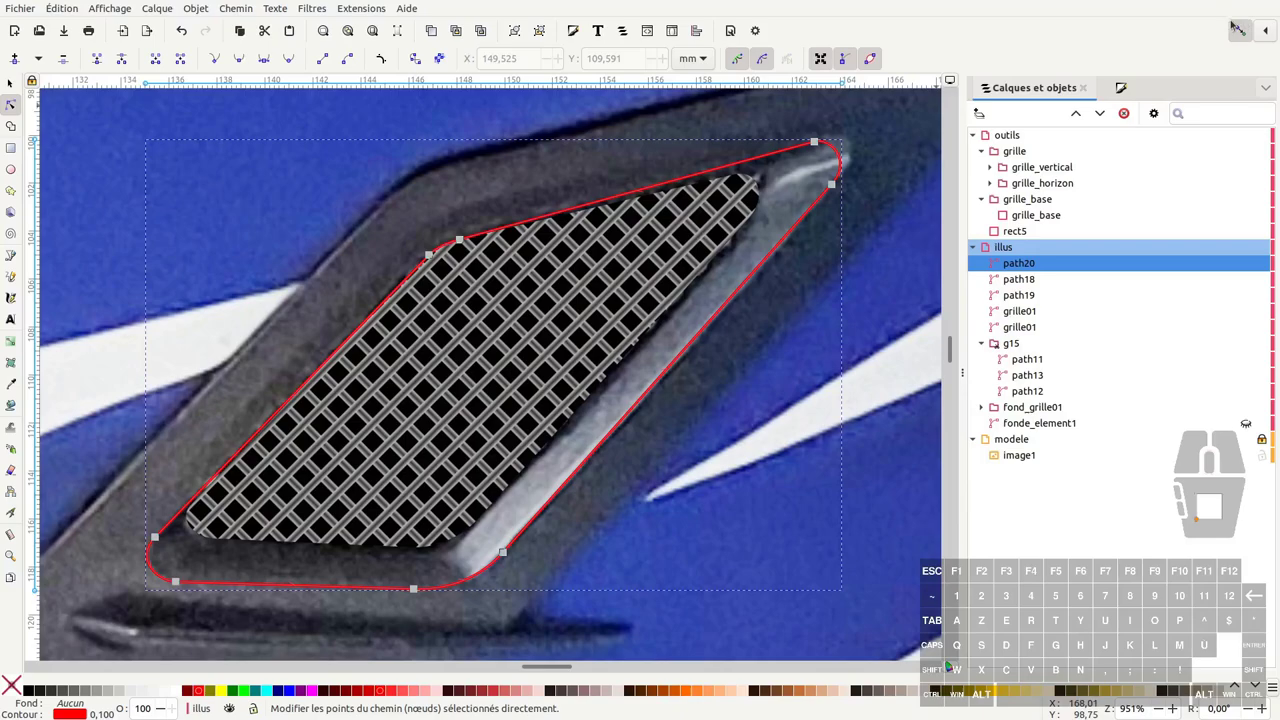
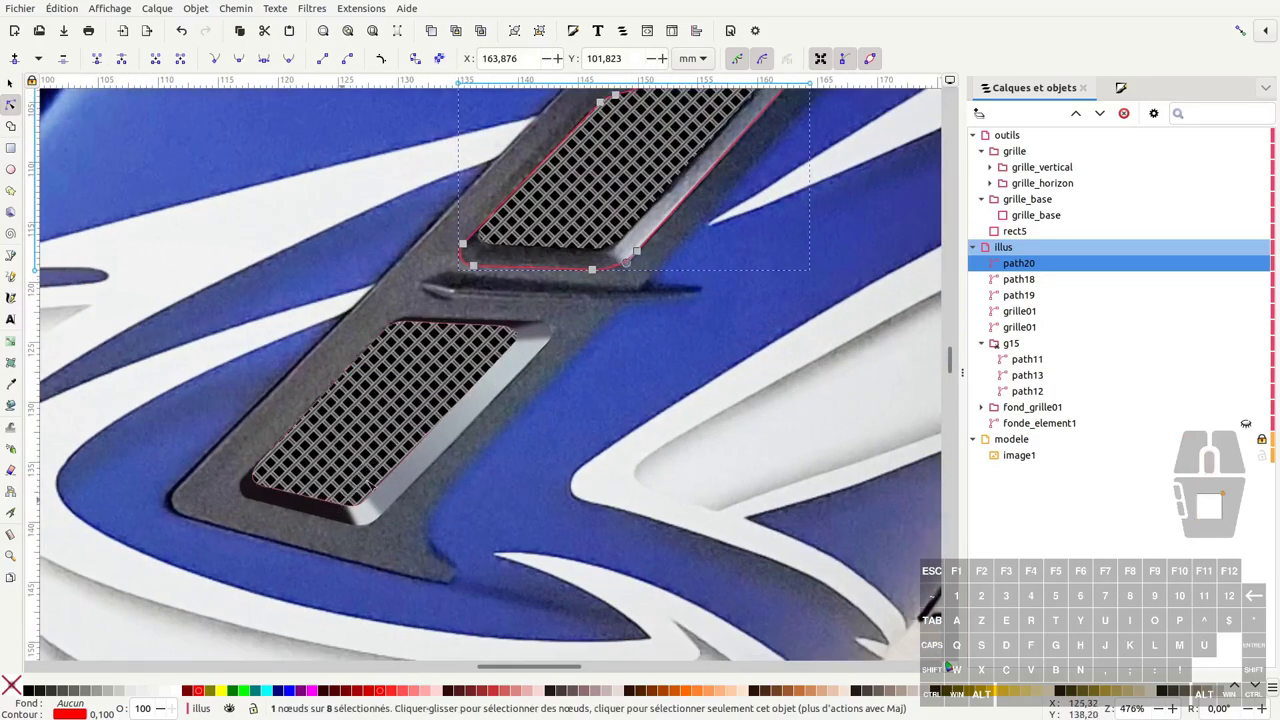
key("d")
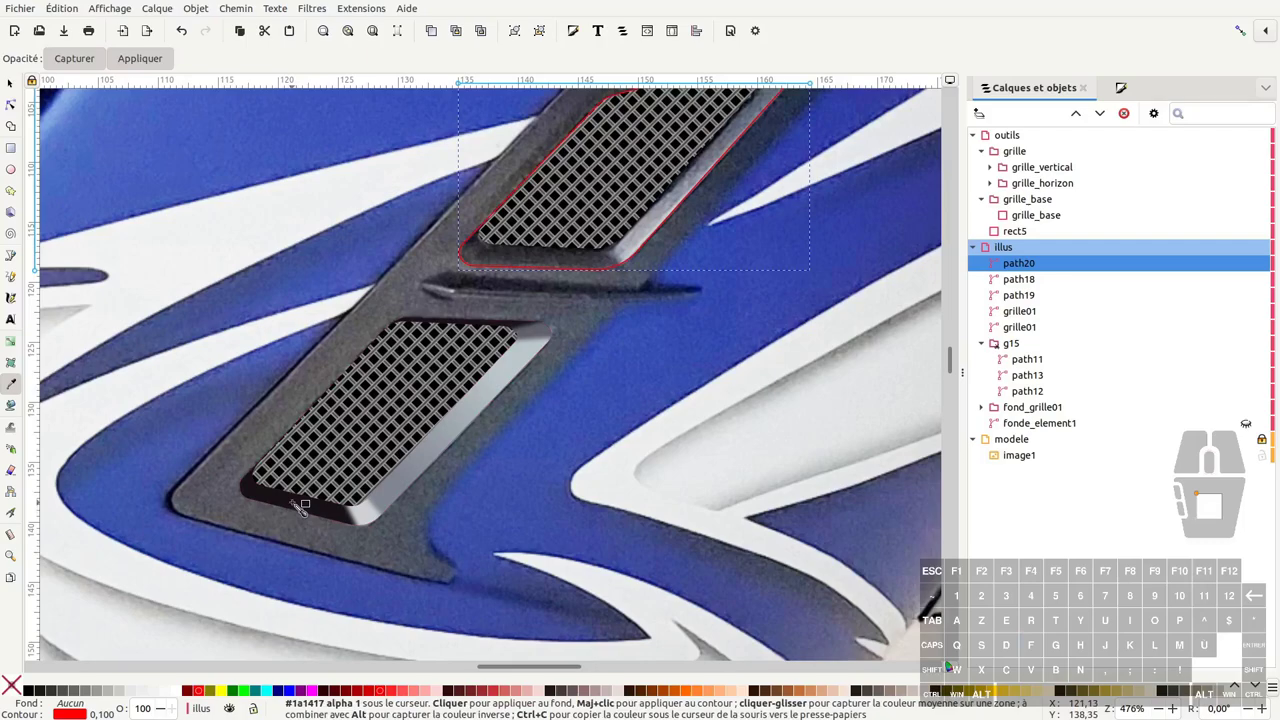
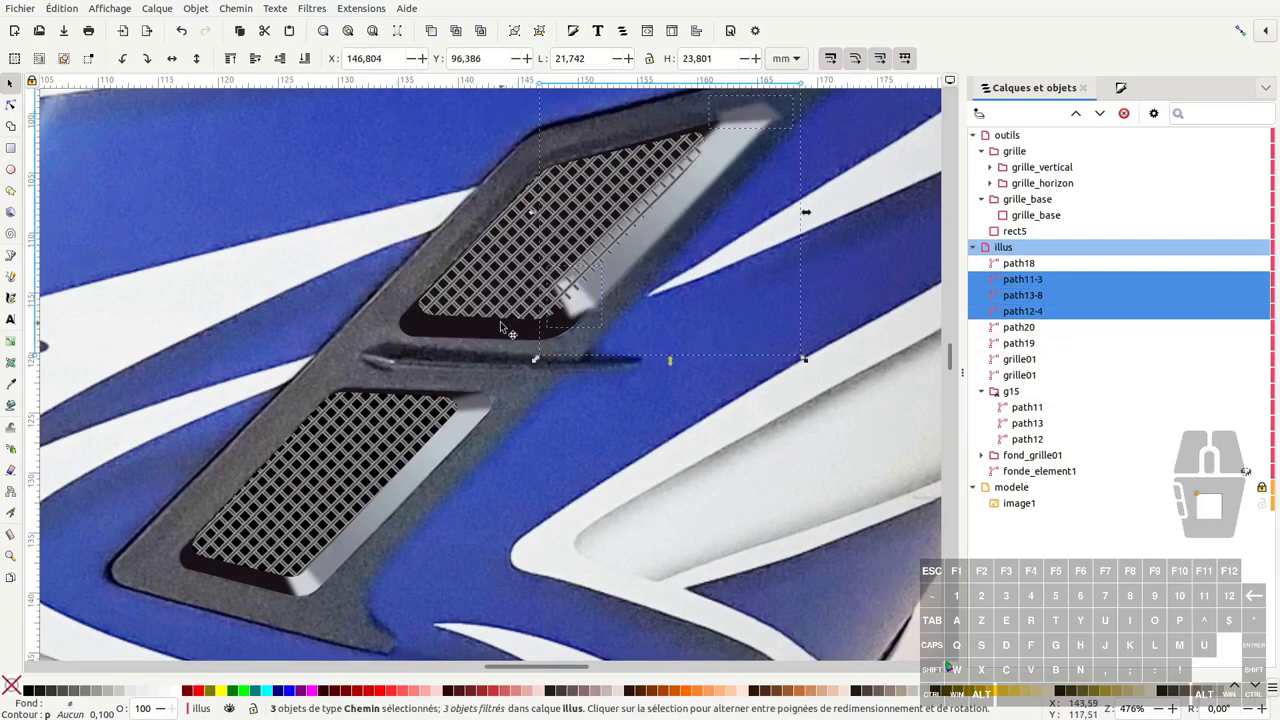
Step: Rotate the dark backing shape and move the copied highlights along the upper vent edge
left_click(499, 336)
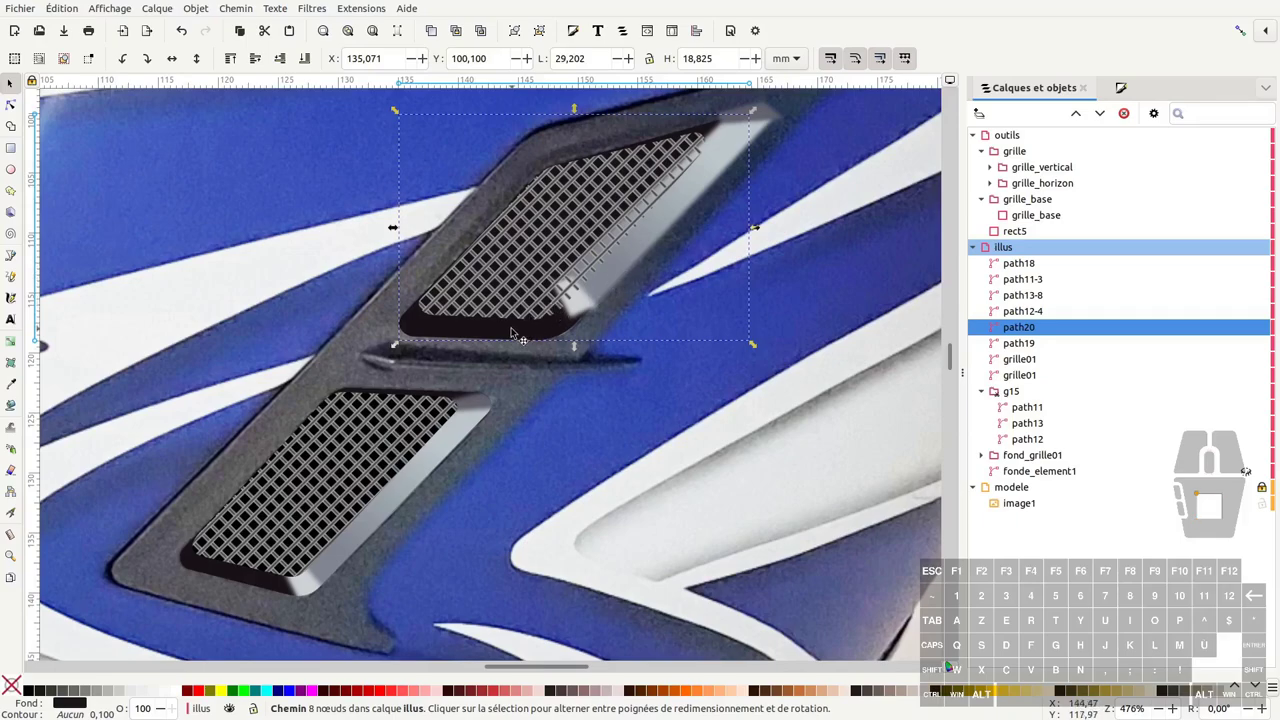
left_click(520, 337)
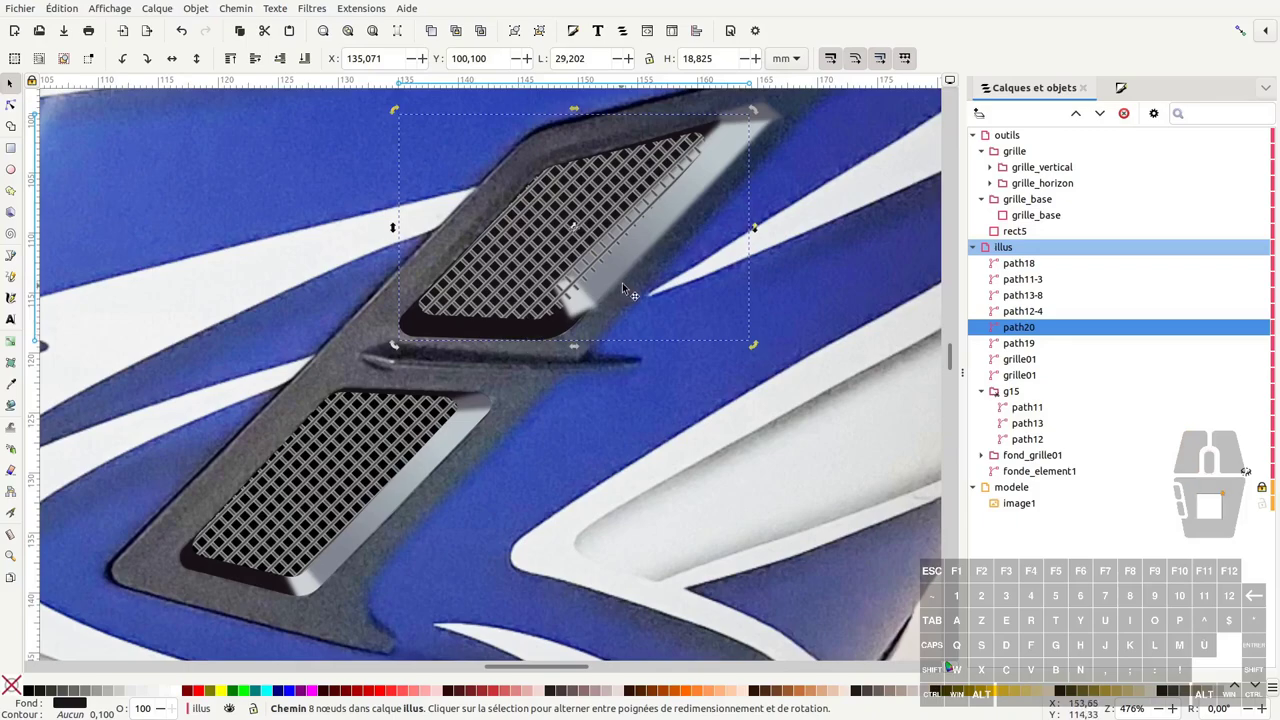
middle_click(830, 138)
left_click(855, 116)
left_click(712, 188)
left_click_drag(620, 319, 604, 357)
Step: Reselect the three highlight paths and nudge them onto the vent's inner edge
key("ctrl+z")
left_click(754, 161)
left_click(567, 356)
left_click_drag(606, 330, 584, 362)
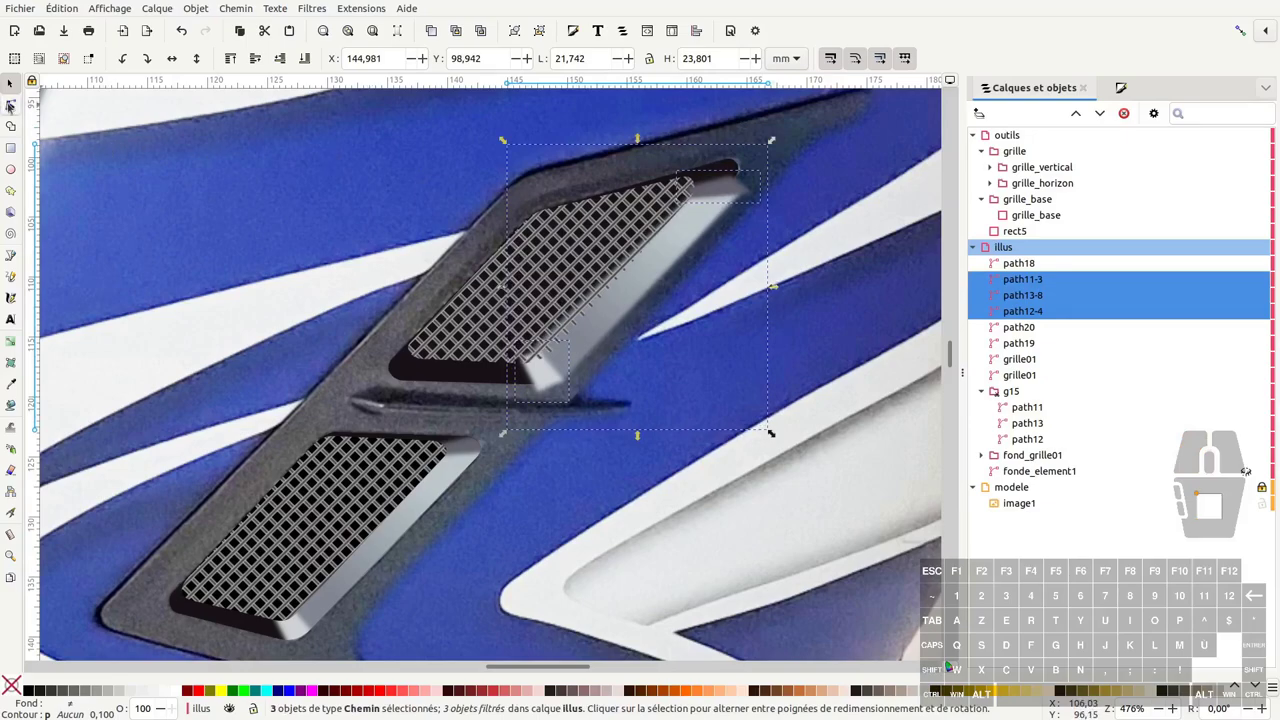
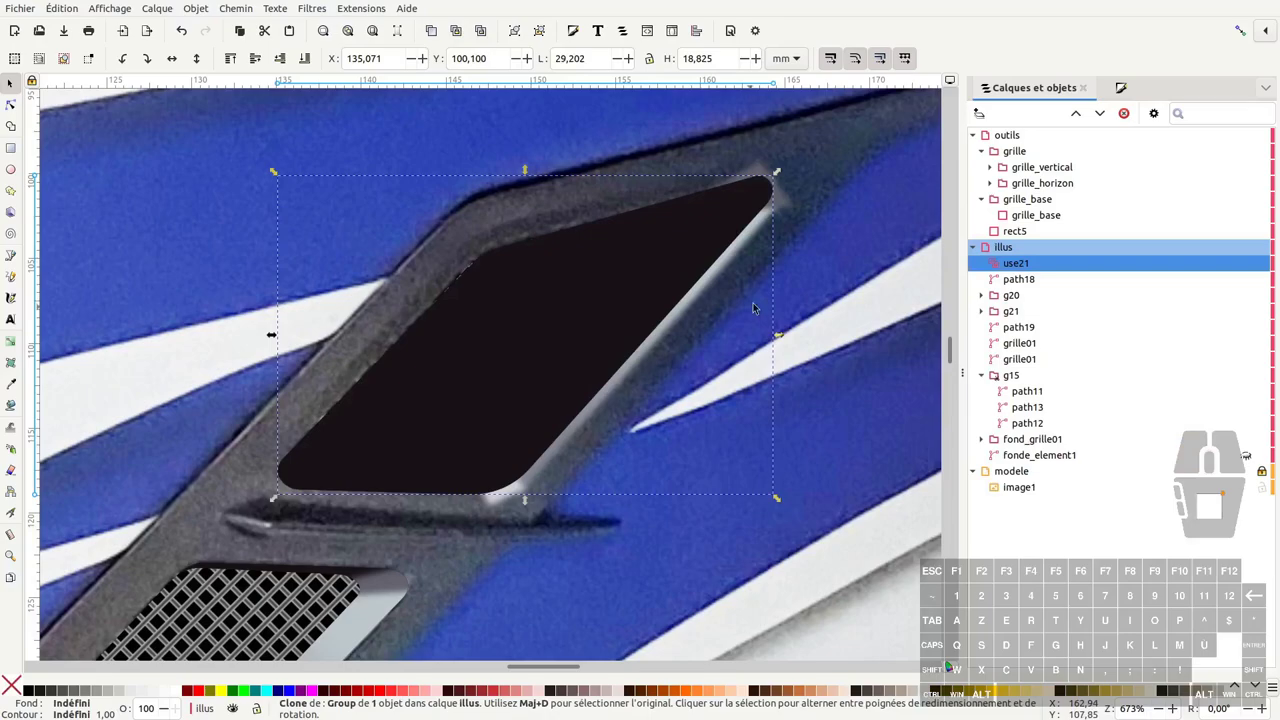
Step: Select the clone use21 with its group and bring up their context actions
left_click(785, 206)
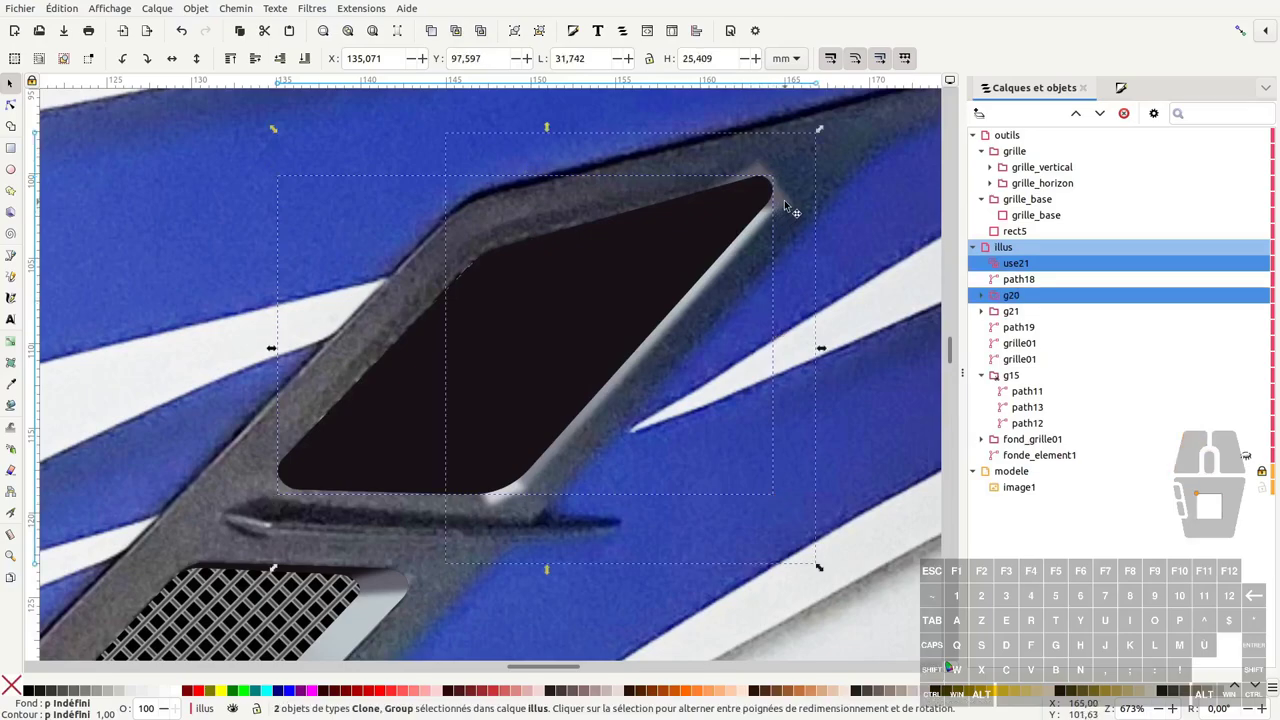
right_click(784, 219)
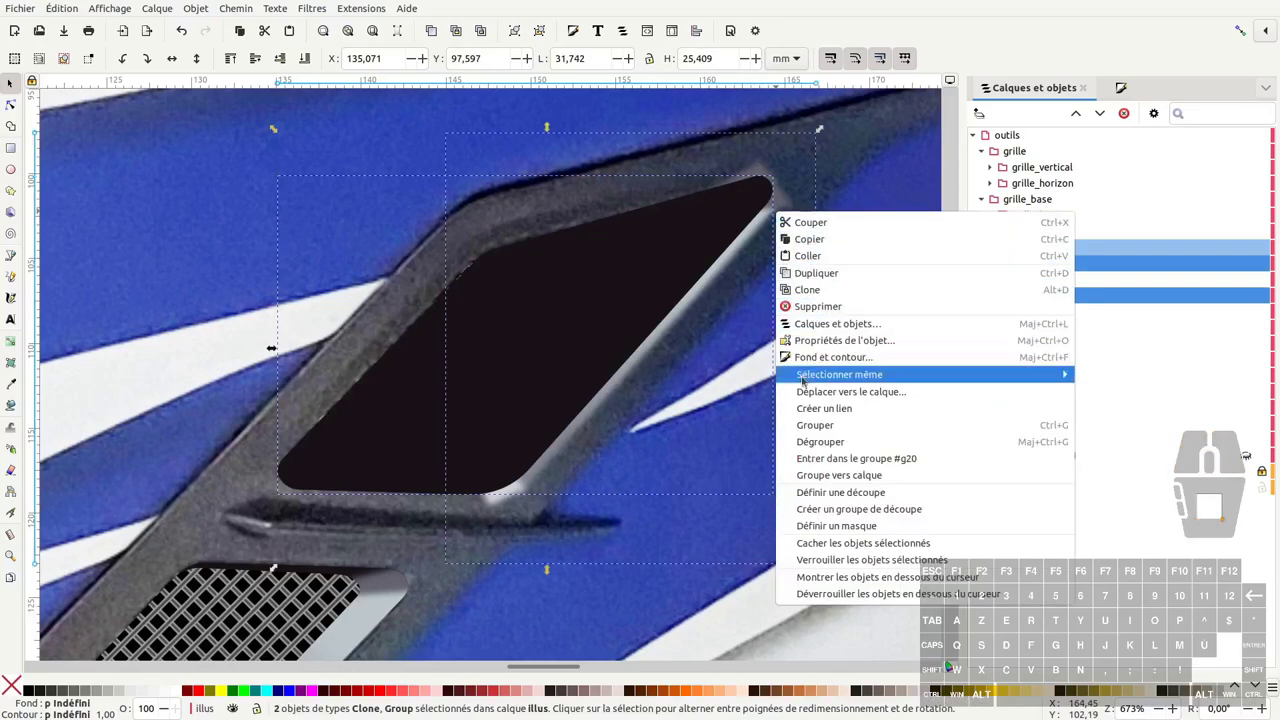
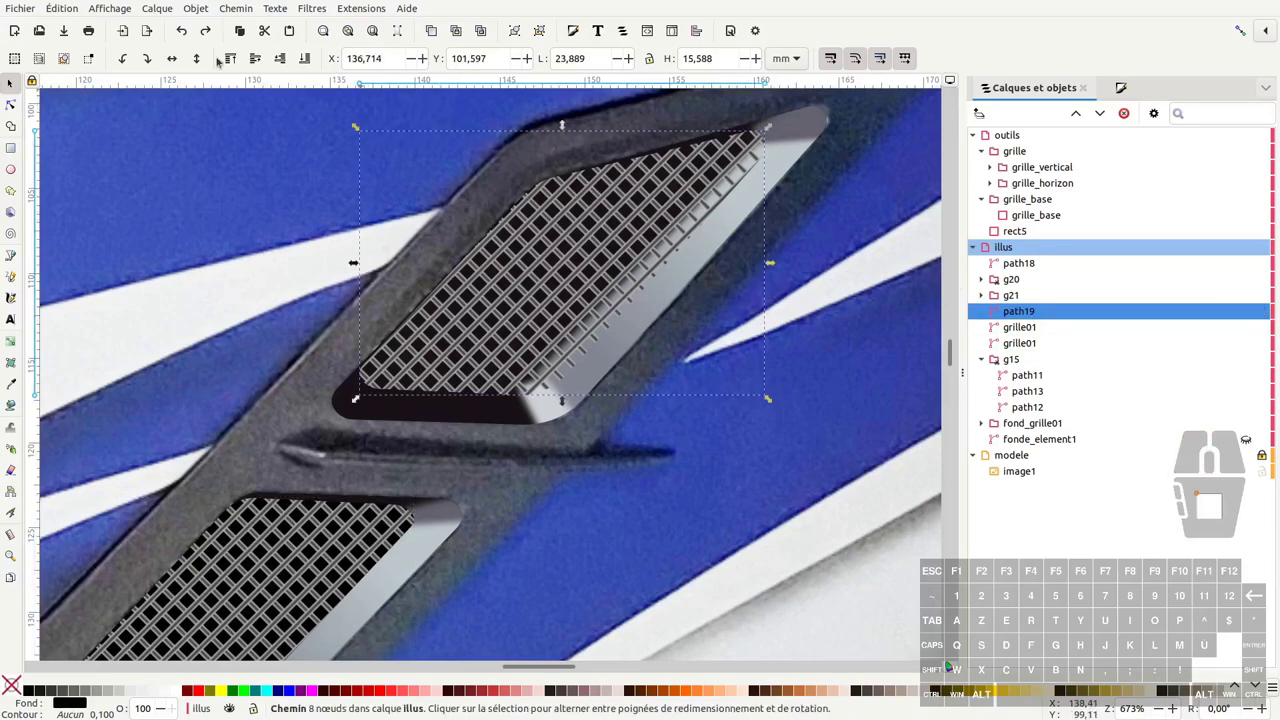
Step: Raise path19 above the g20 and g21 groups in the illus layer
double_click(256, 59)
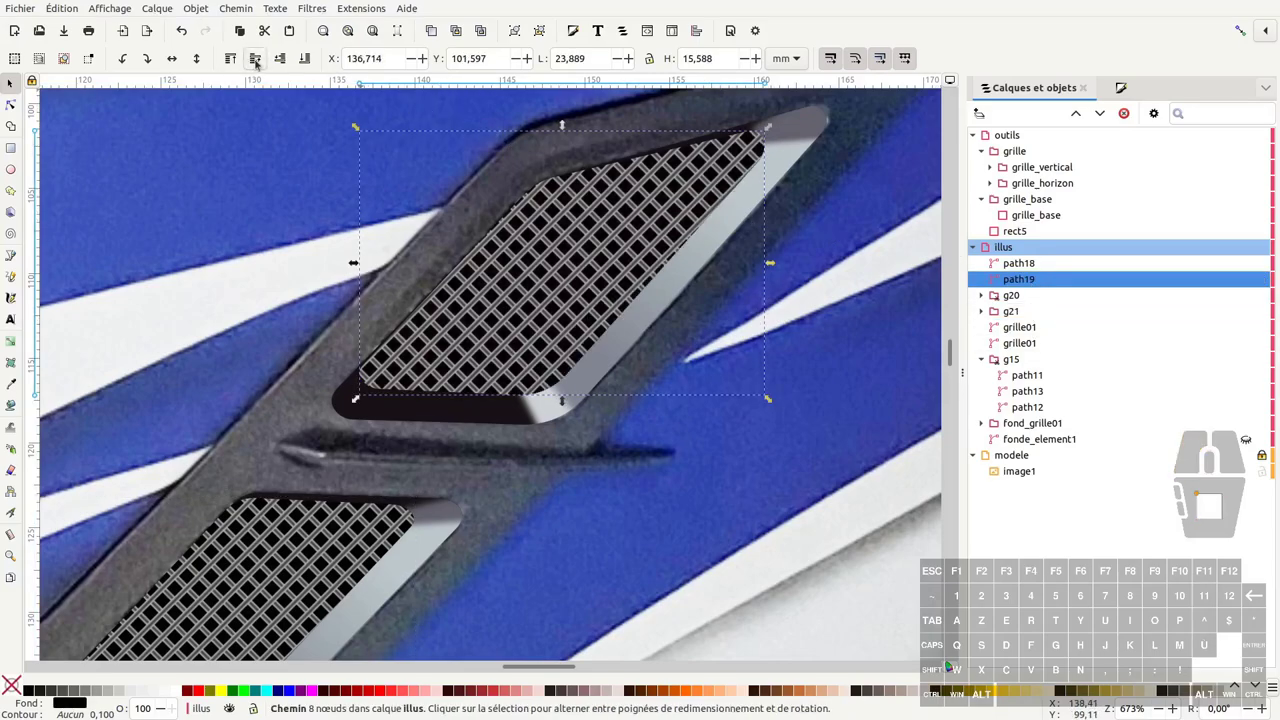
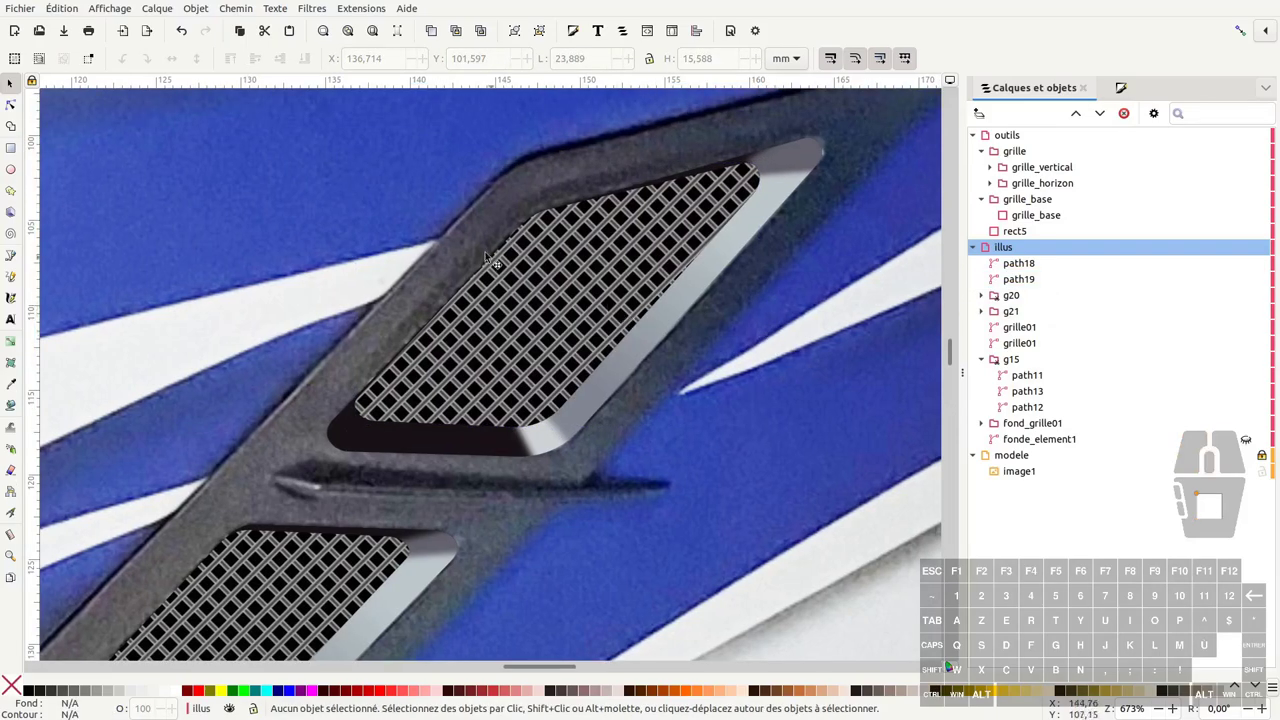
middle_click(843, 158)
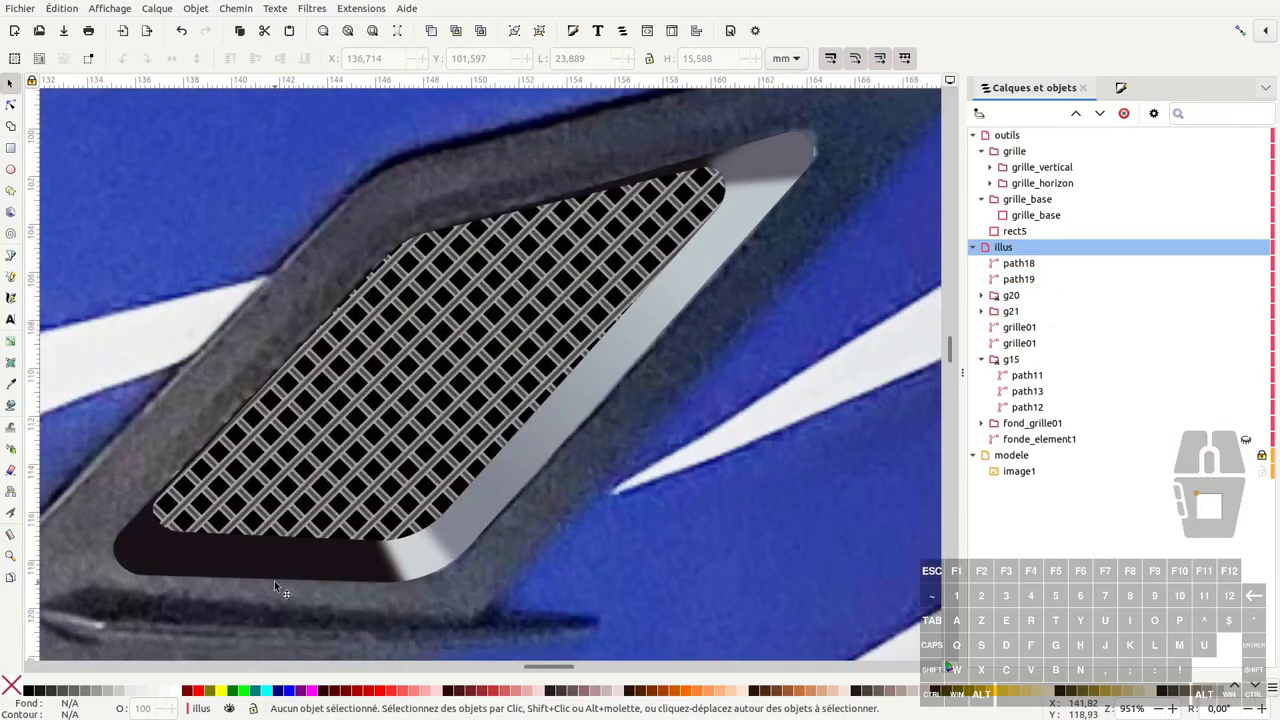
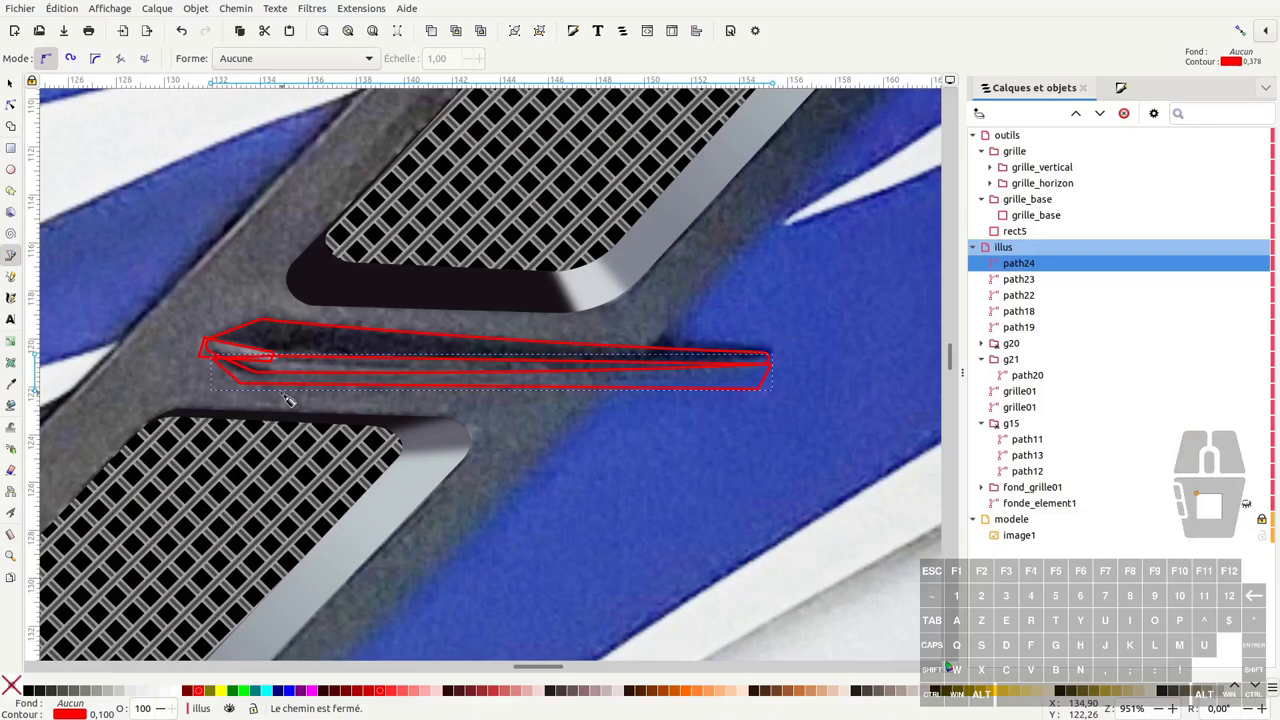
Step: Fill the slit pieces, including the small tip, with greys sampled from the photo
key("d")
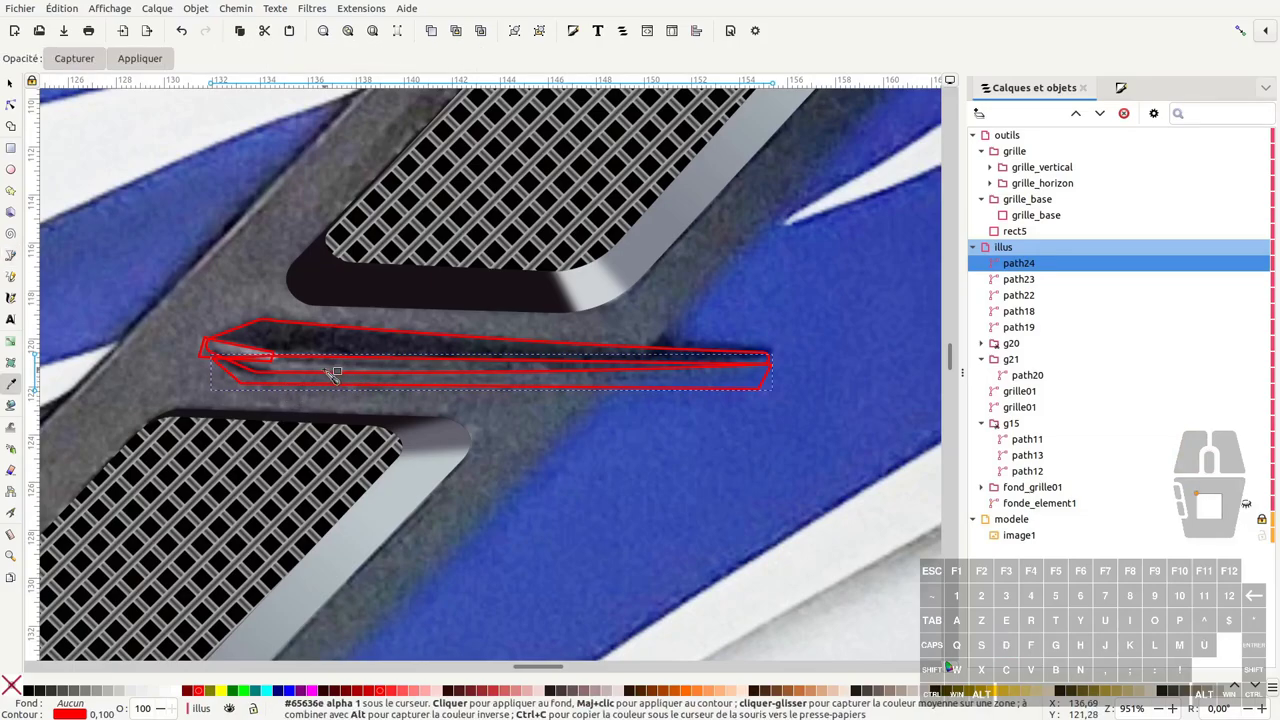
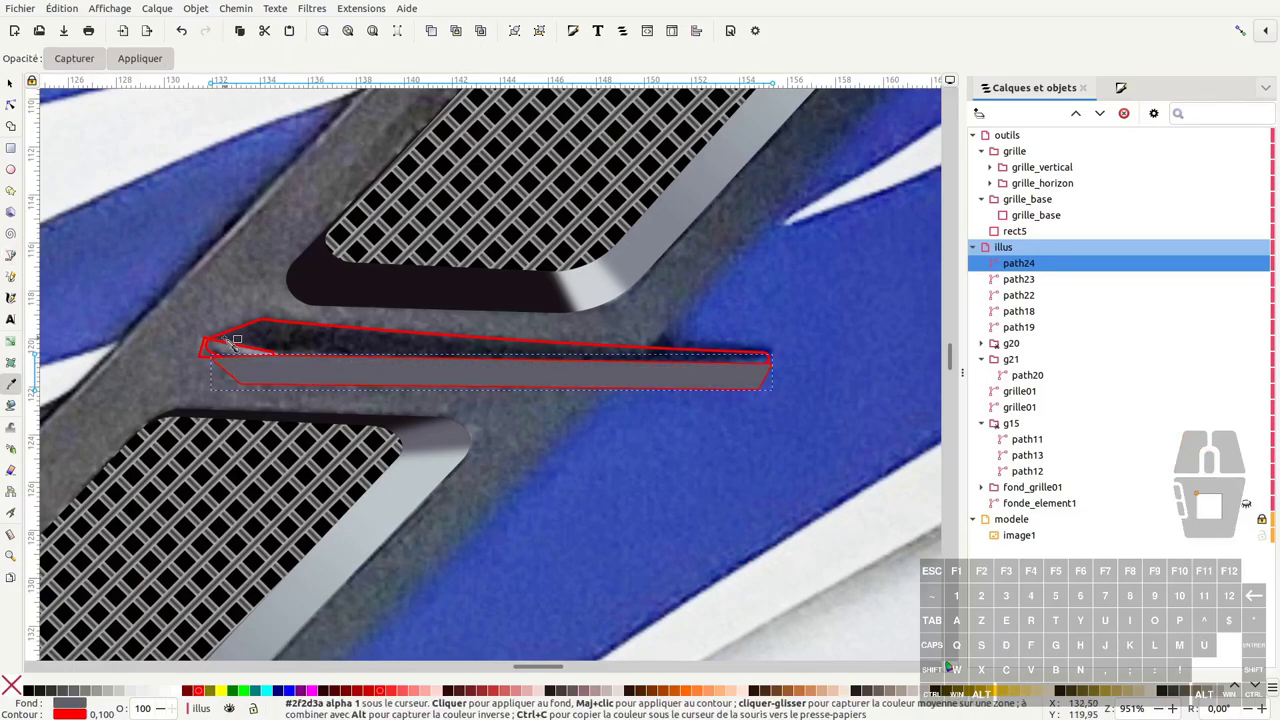
key("F1")
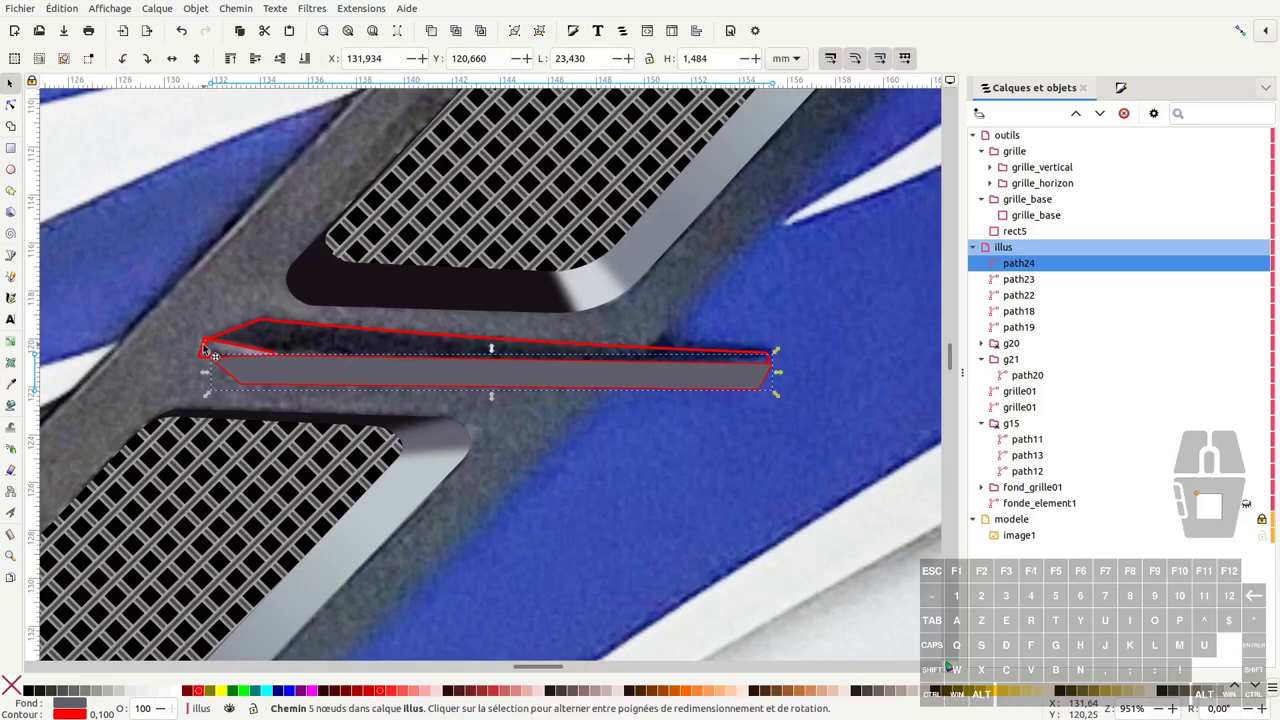
left_click(209, 352)
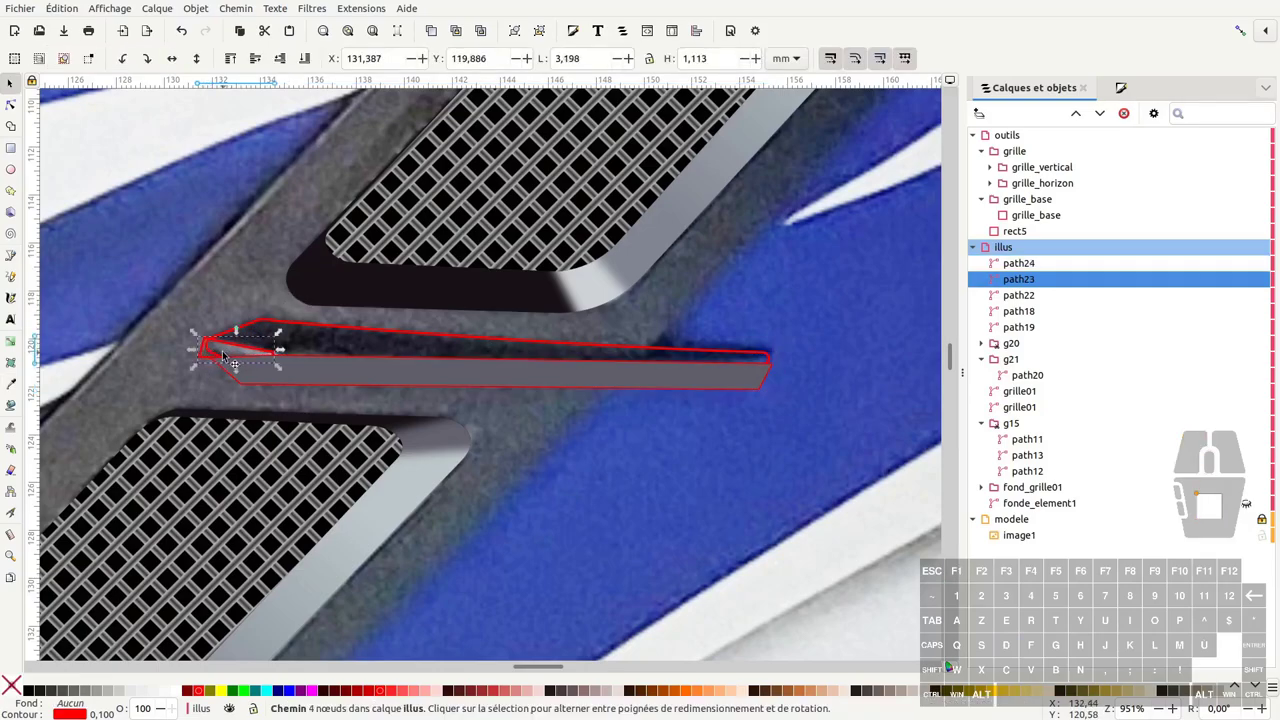
key("d")
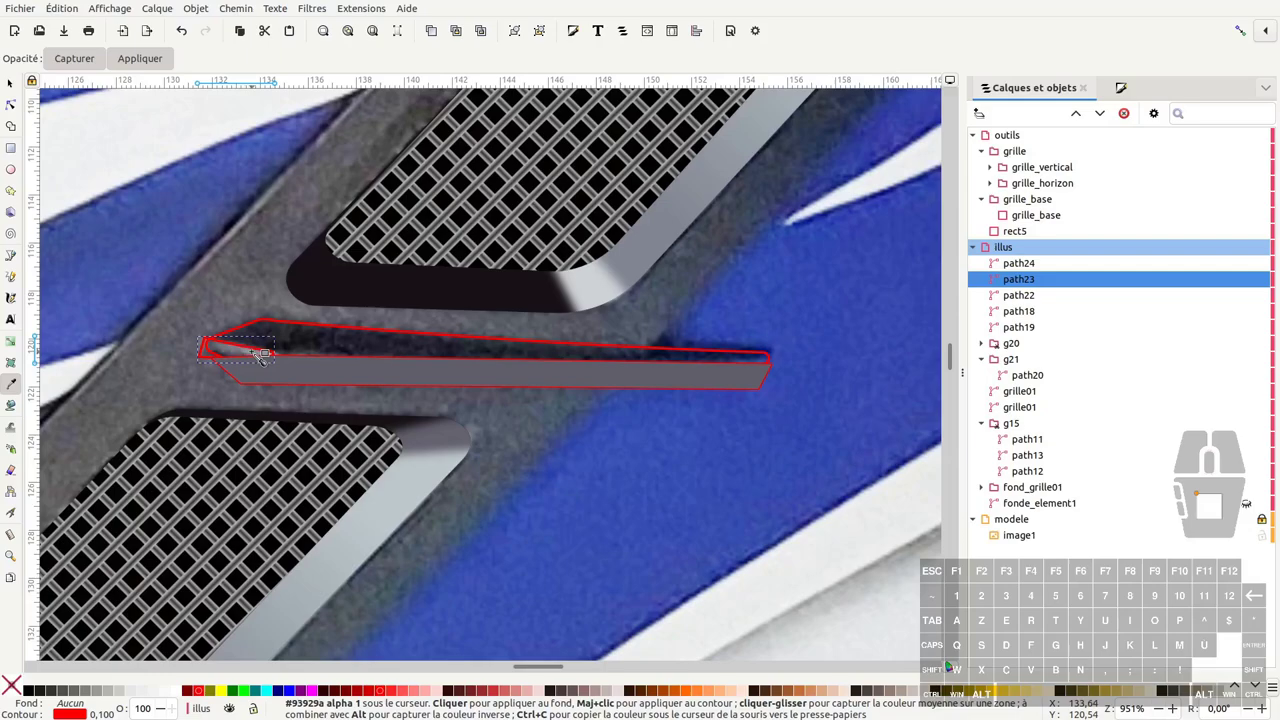
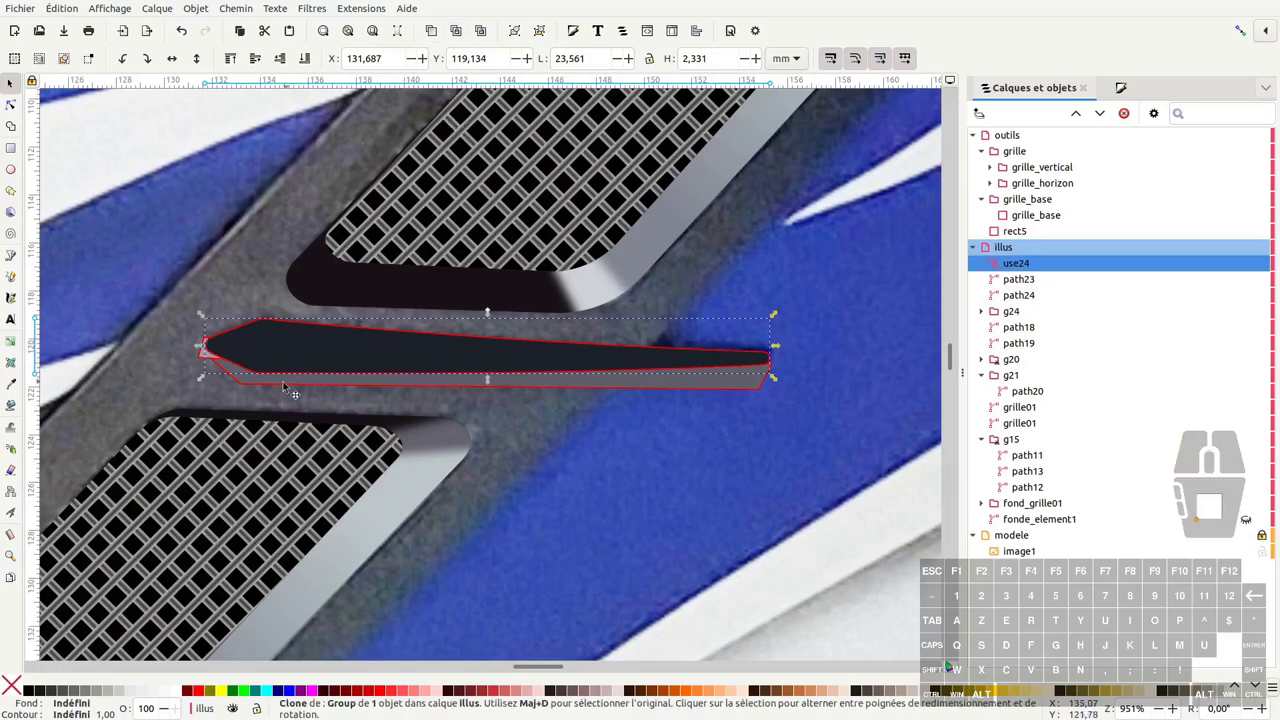
Step: Select the two grey slit pieces path23 and path24 together
left_click(207, 367)
left_click(242, 384)
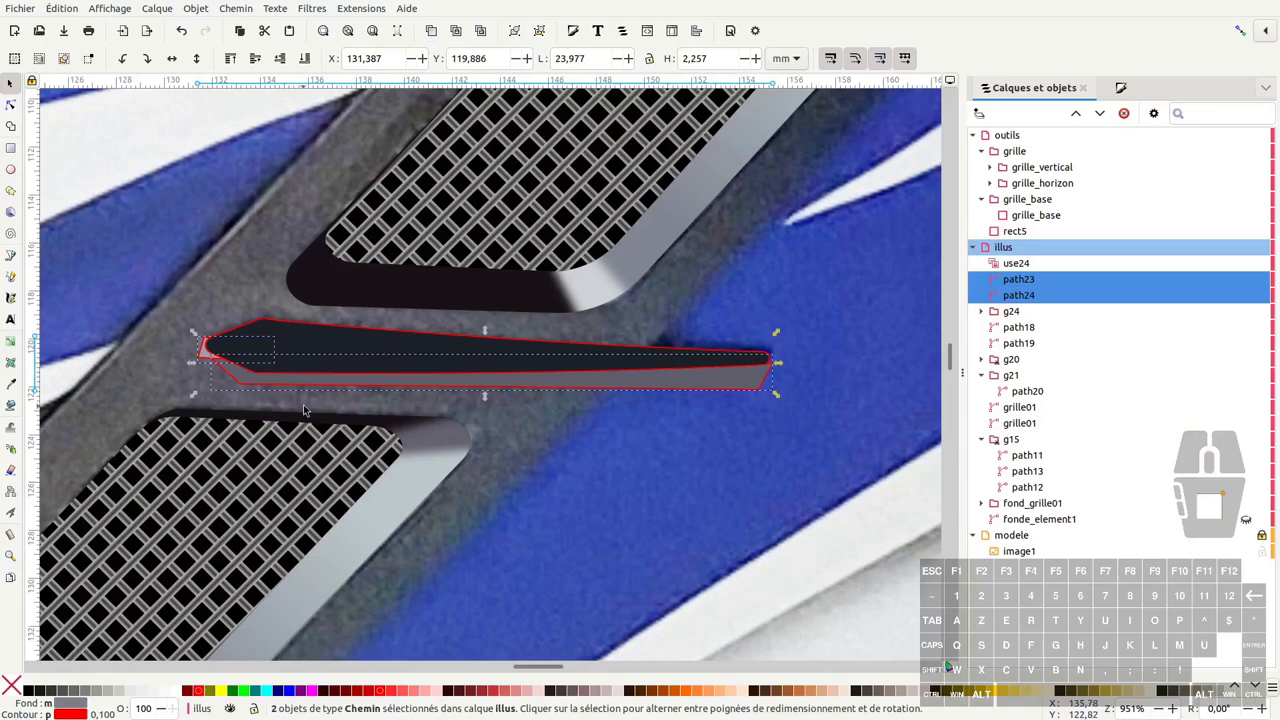
Step: Group the grey pieces as g25 and clip them to the dark use24 slit shape (Définir une découpe)
key("ctrl+g")
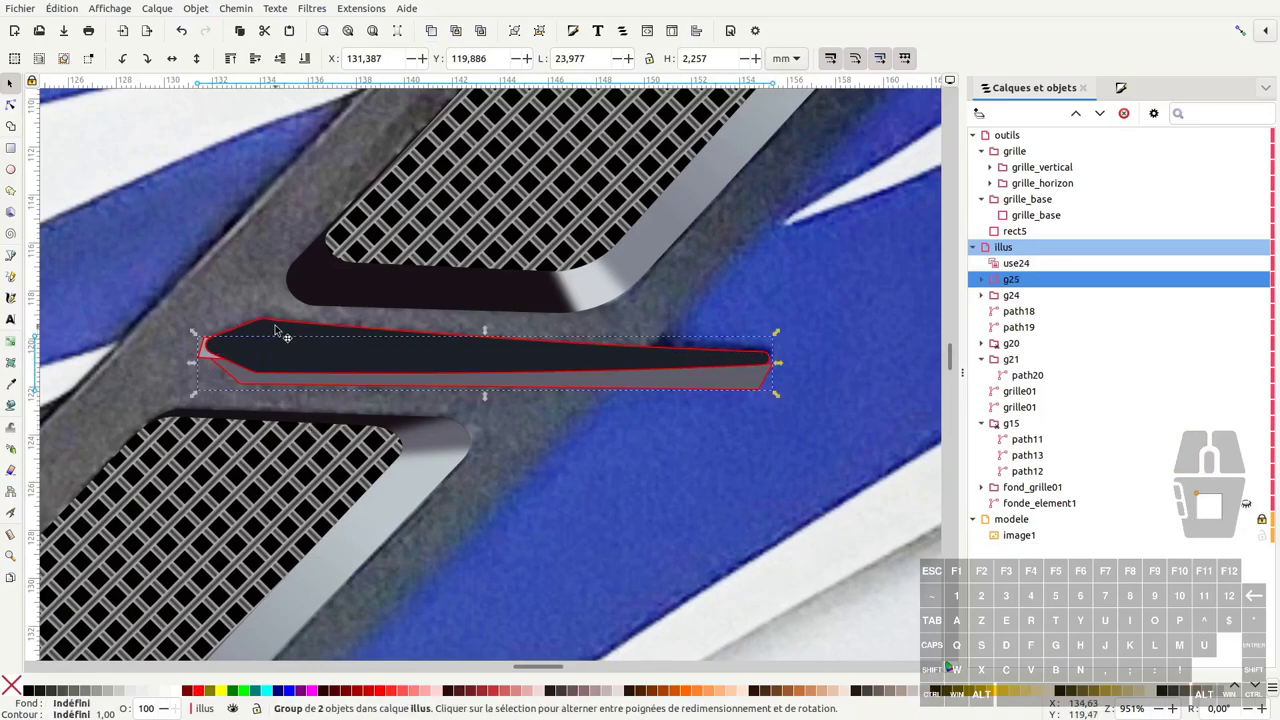
left_click(275, 326)
right_click(295, 339)
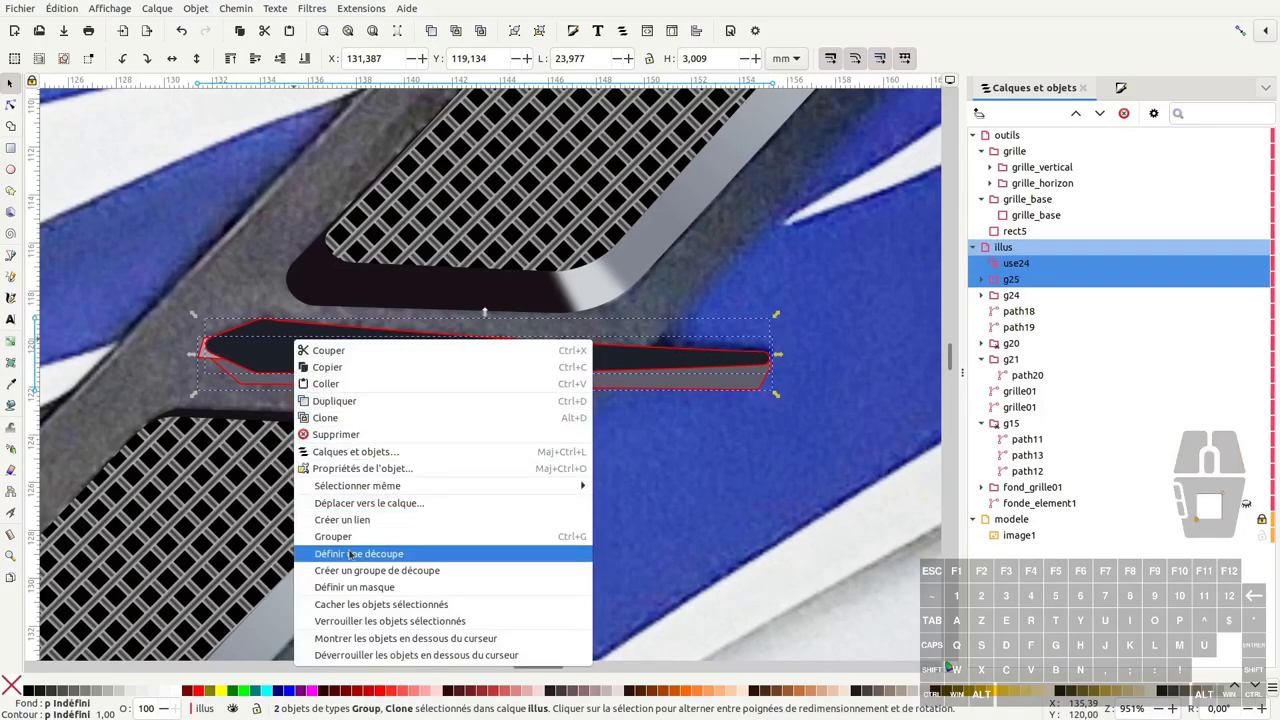
left_click(350, 556)
left_click(382, 512)
left_click(119, 240)
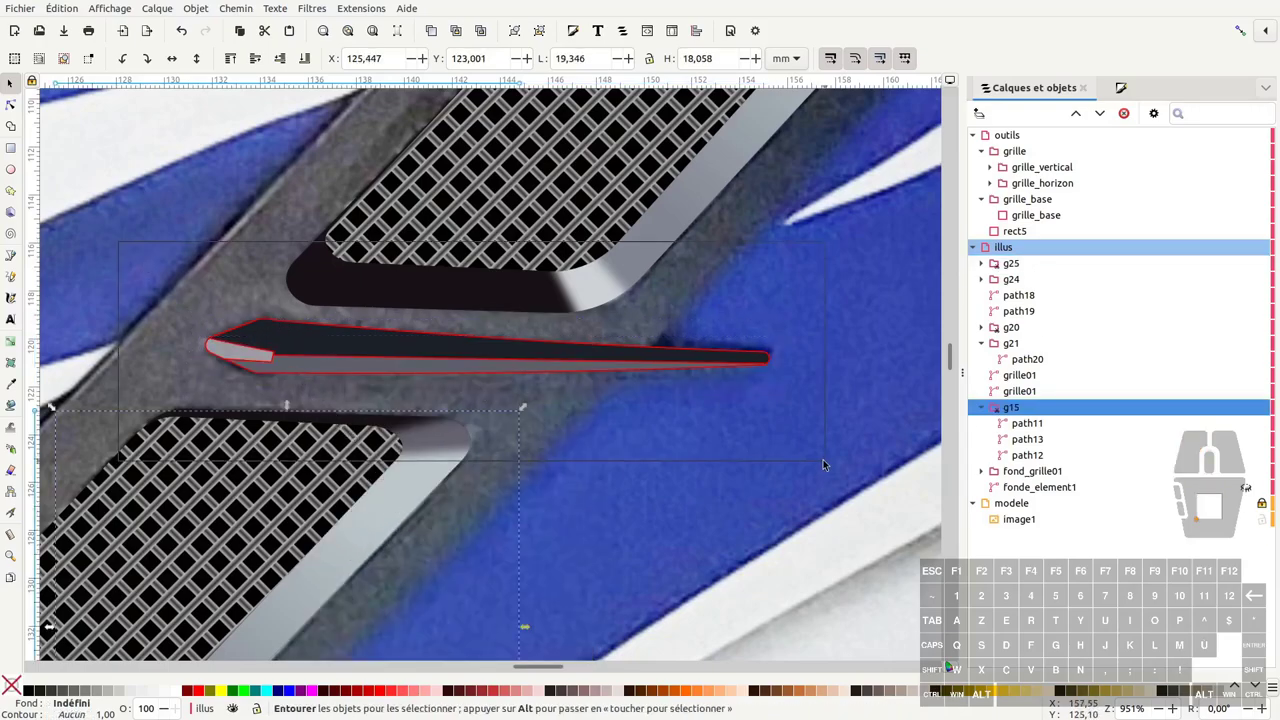
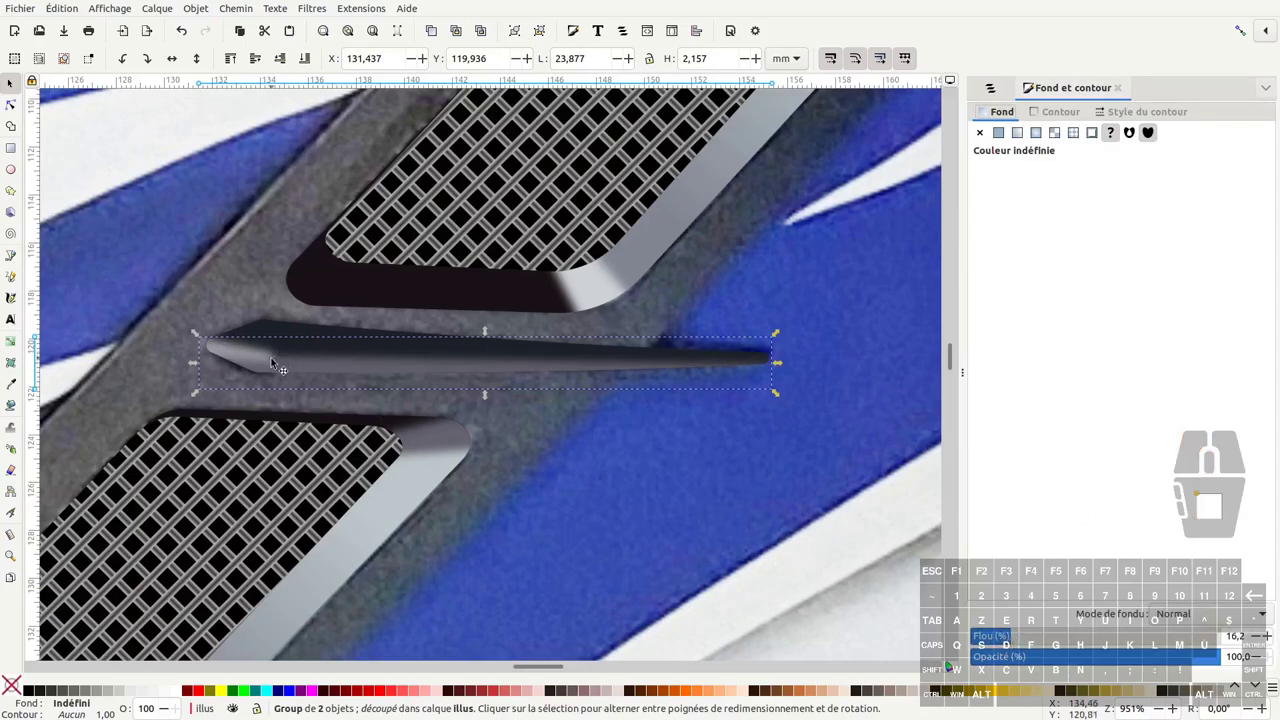
Step: Group the blurred white tip highlight with the clipped slit pieces as g26
double_click(647, 475)
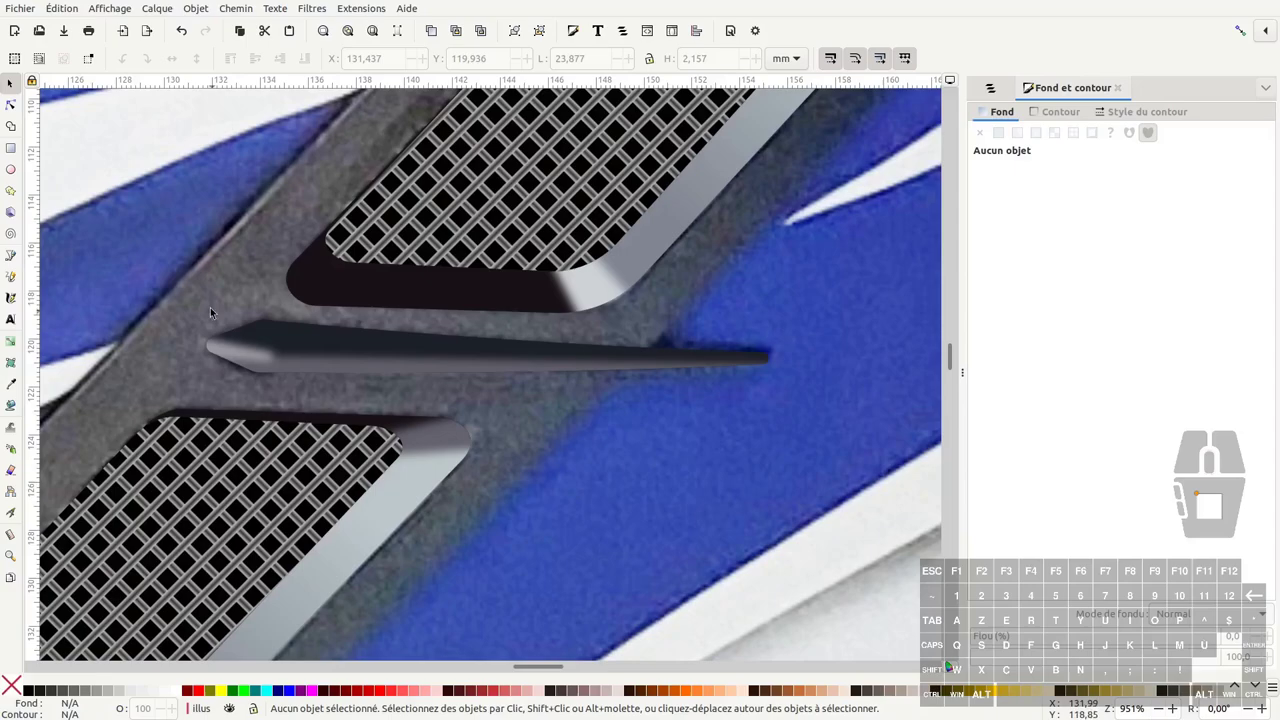
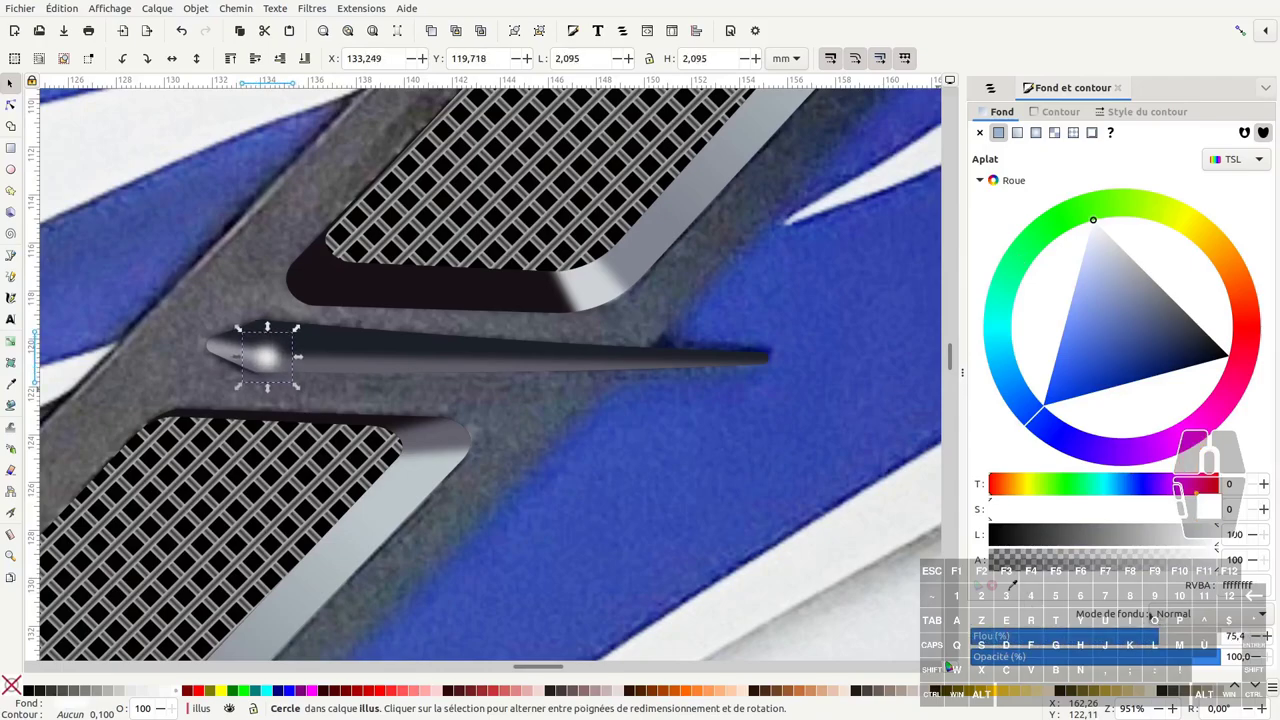
left_click(727, 510)
left_click(662, 479)
left_click(879, 289)
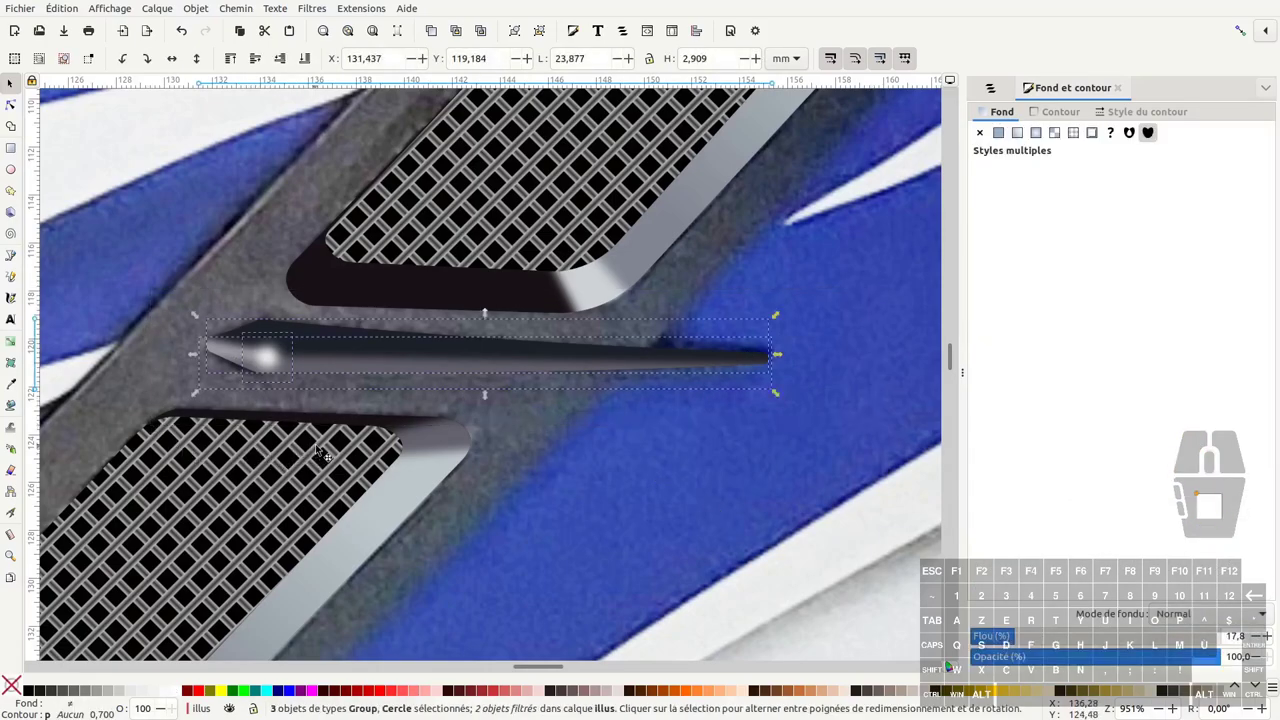
key("ctrl+g")
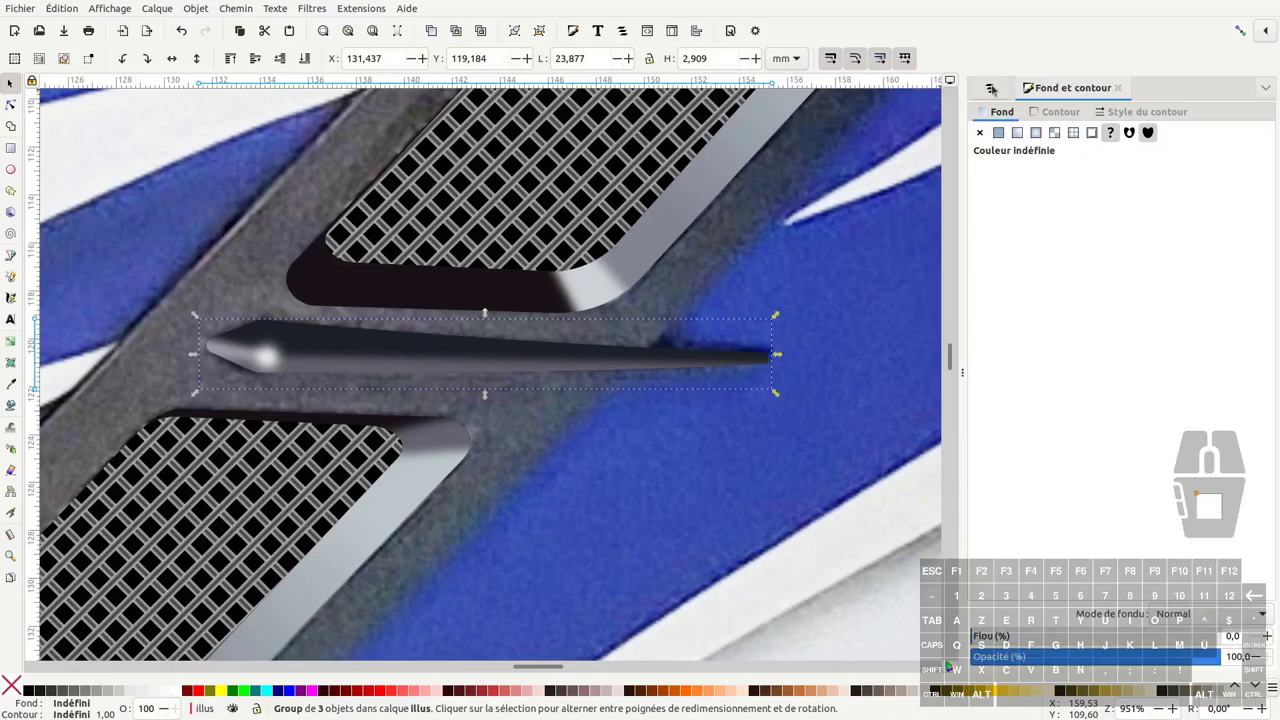
left_click(996, 83)
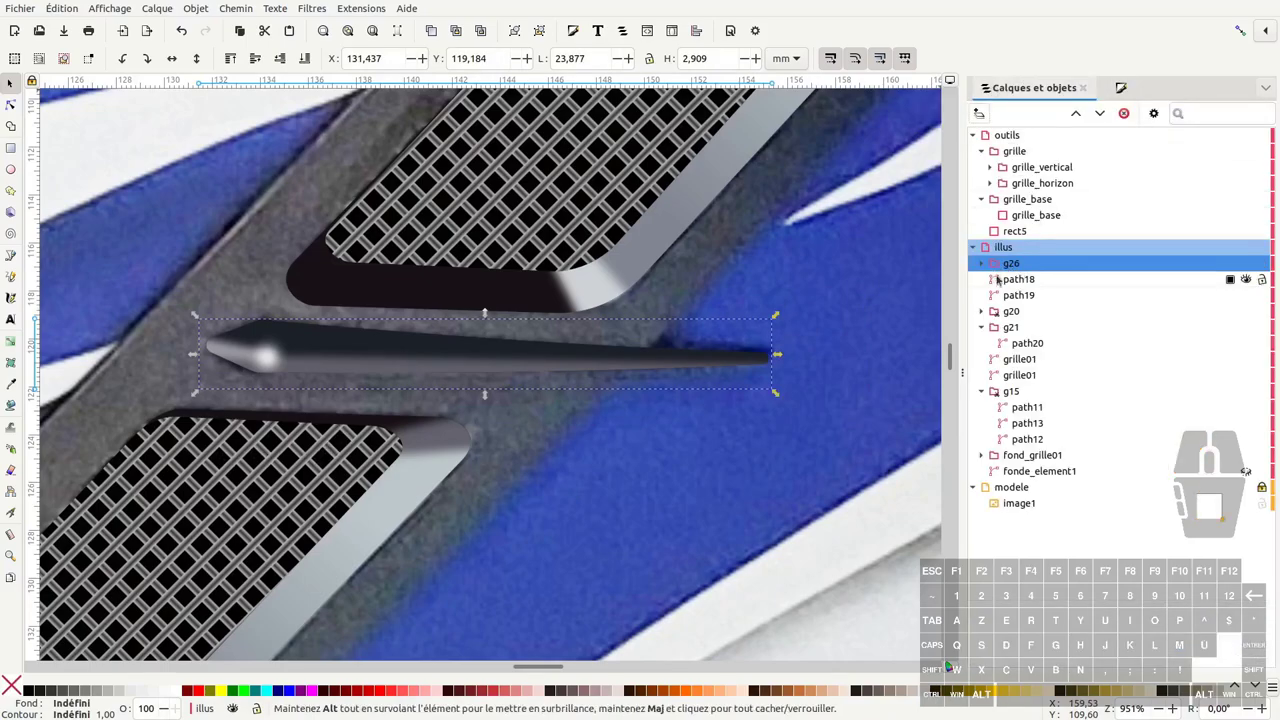
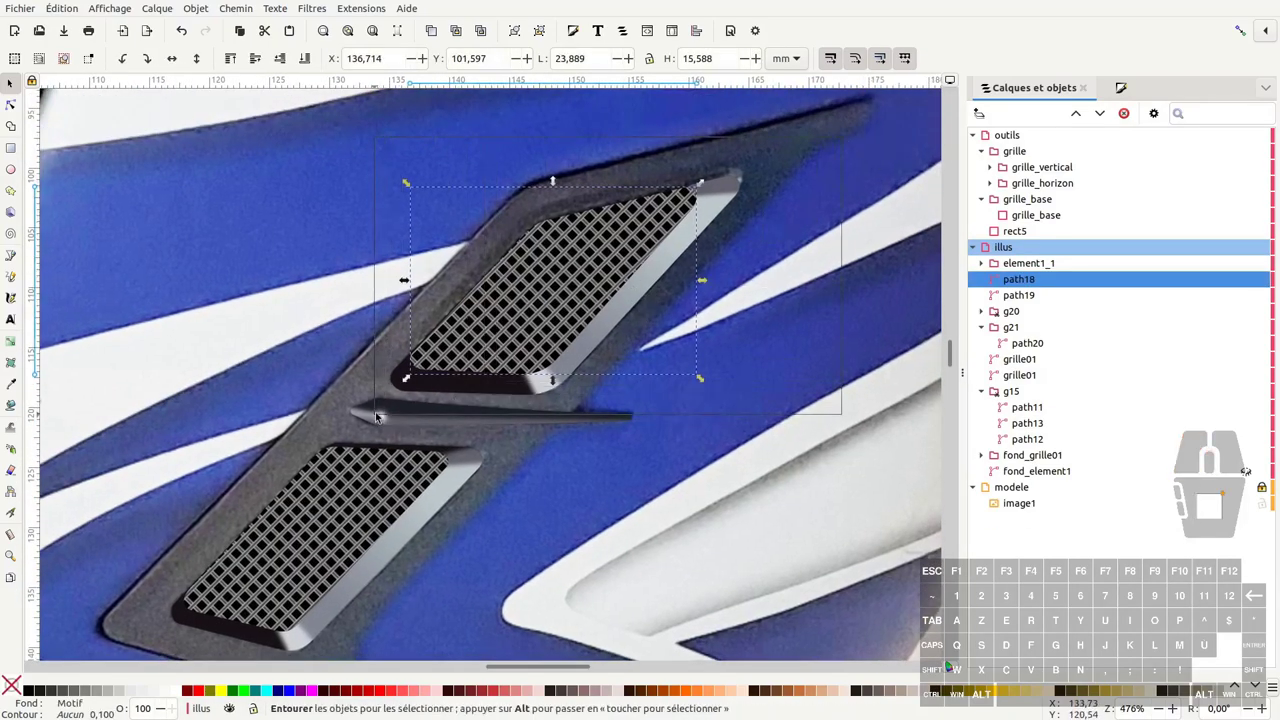
Step: Group the upper vent's four parts and rename the group element1_2
key("ctrl+g")
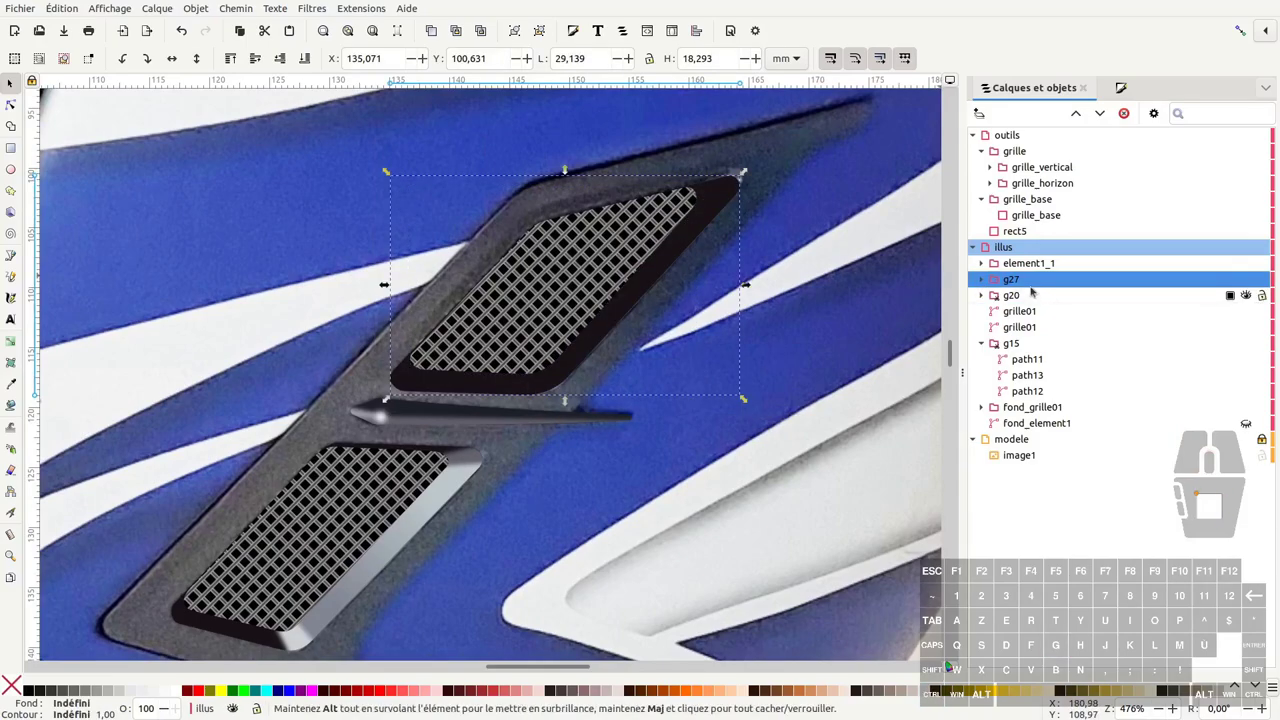
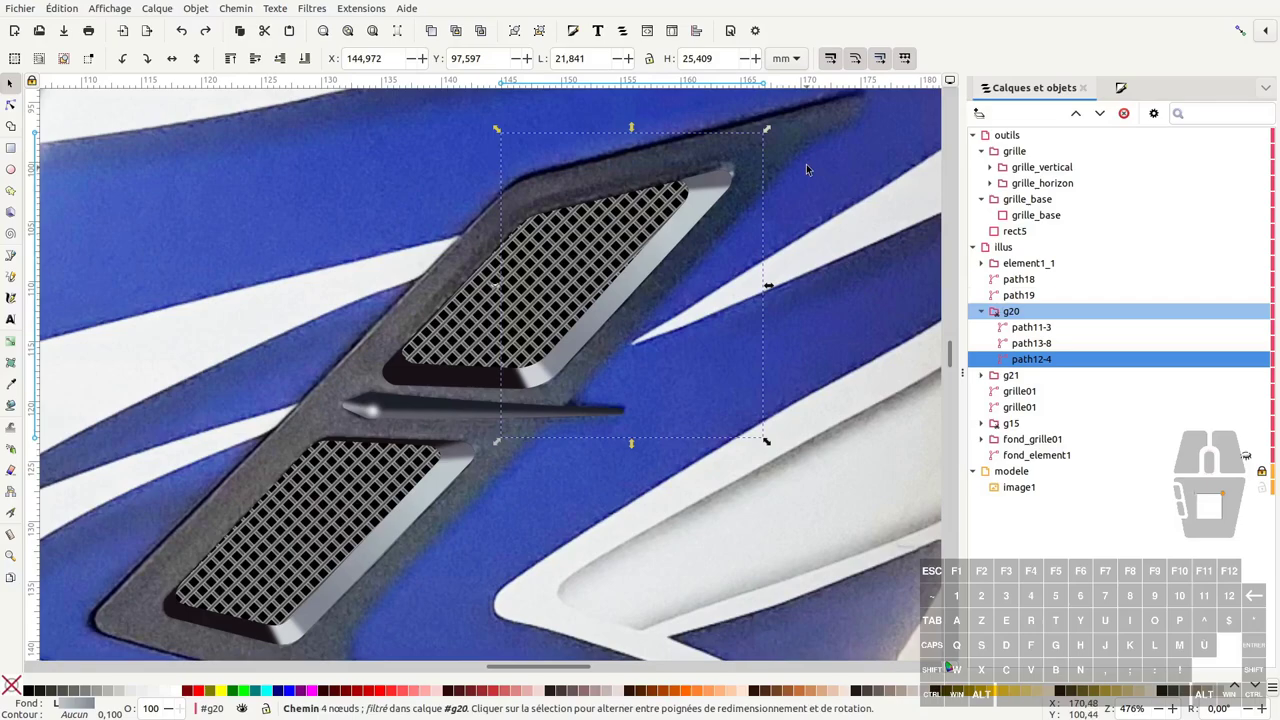
left_click_drag(835, 140, 348, 411)
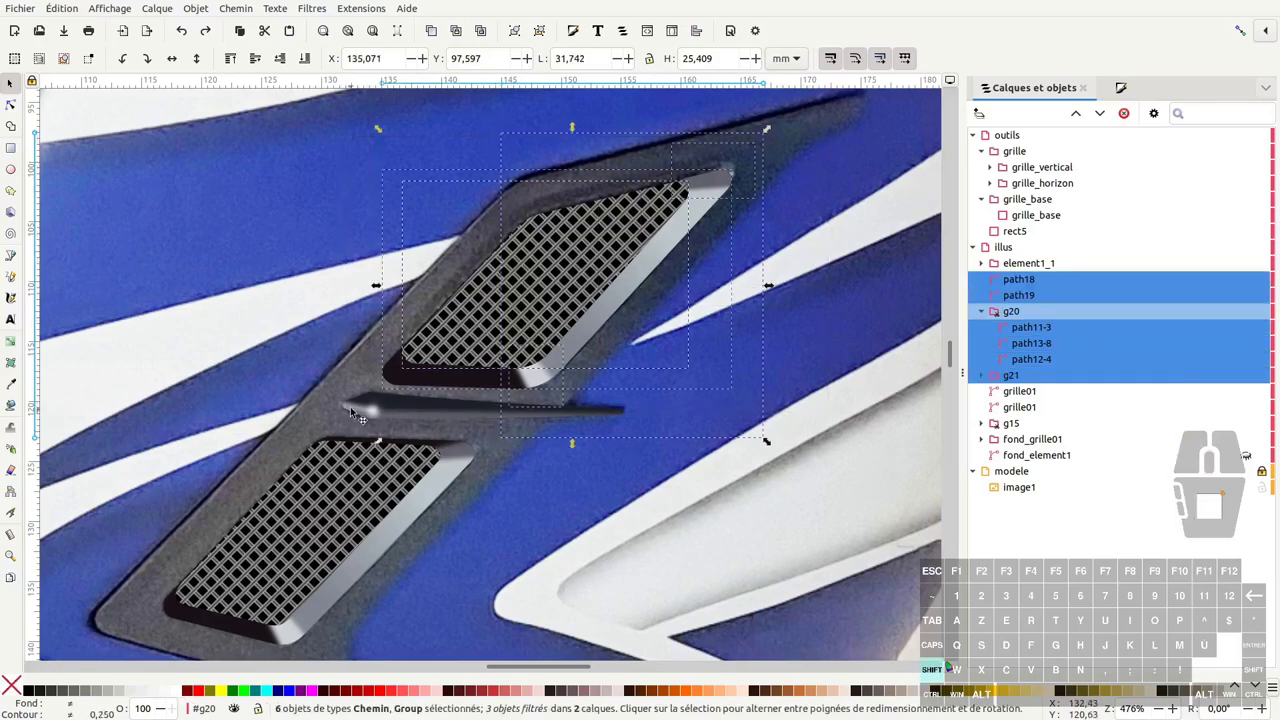
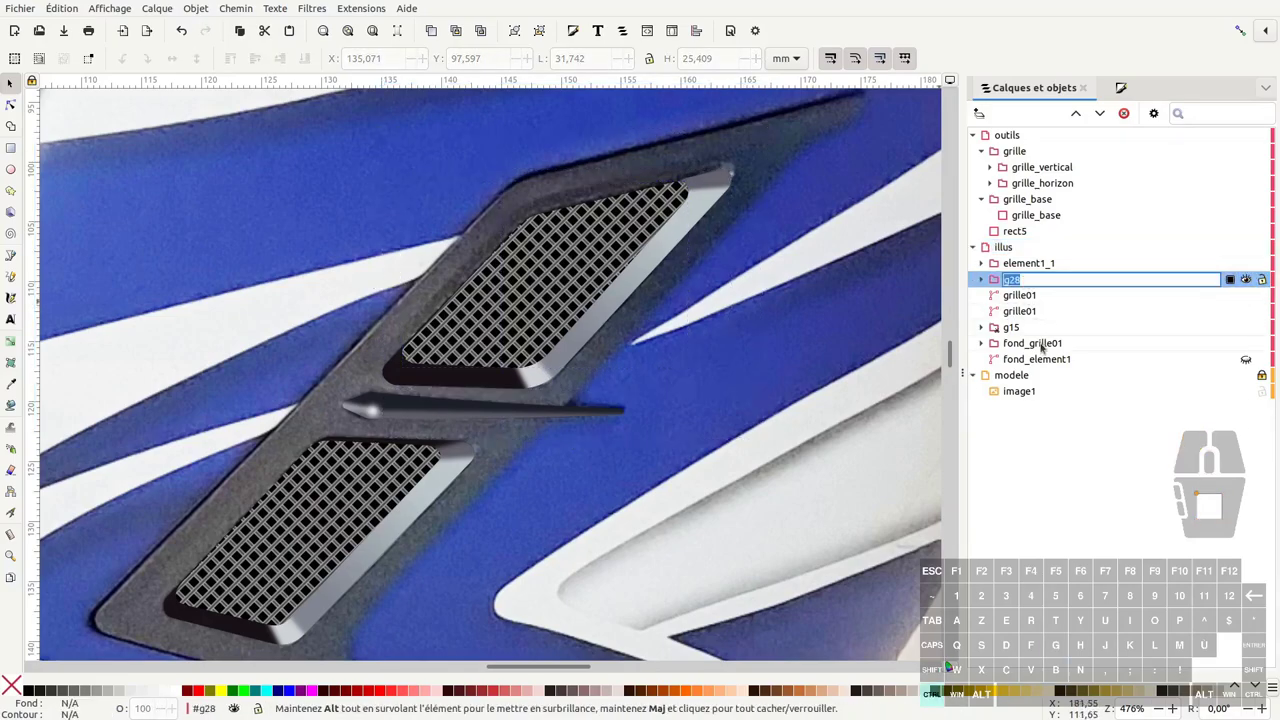
key("ctrl+v")
key("BackSpace")
key("Return")
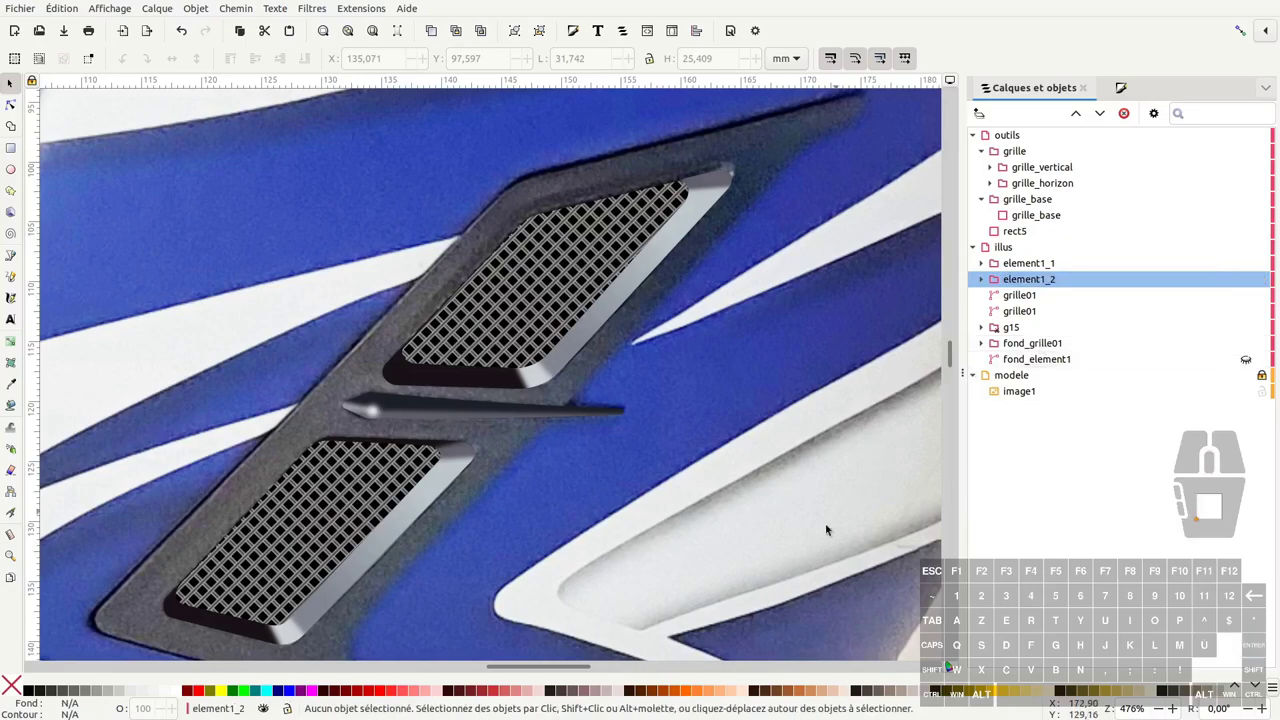
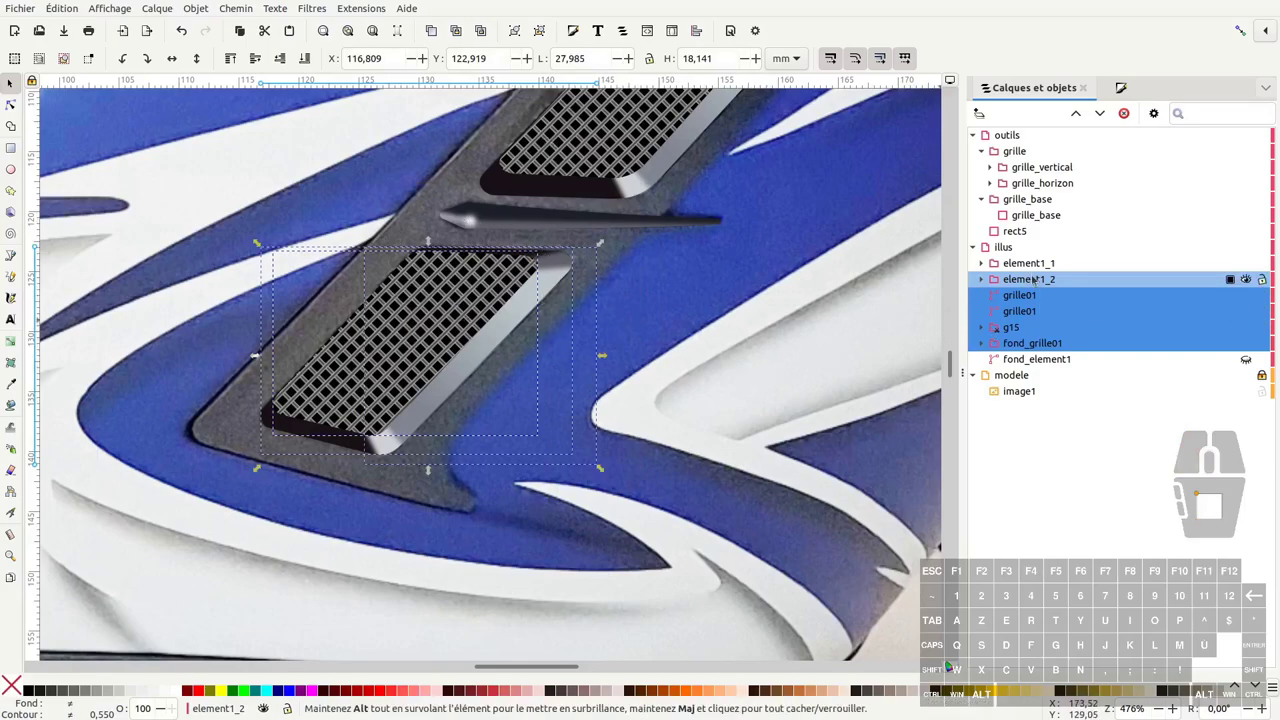
Step: Group the lower vent's grille and shading pieces and rename the group element1_3
key("ctrl+g")
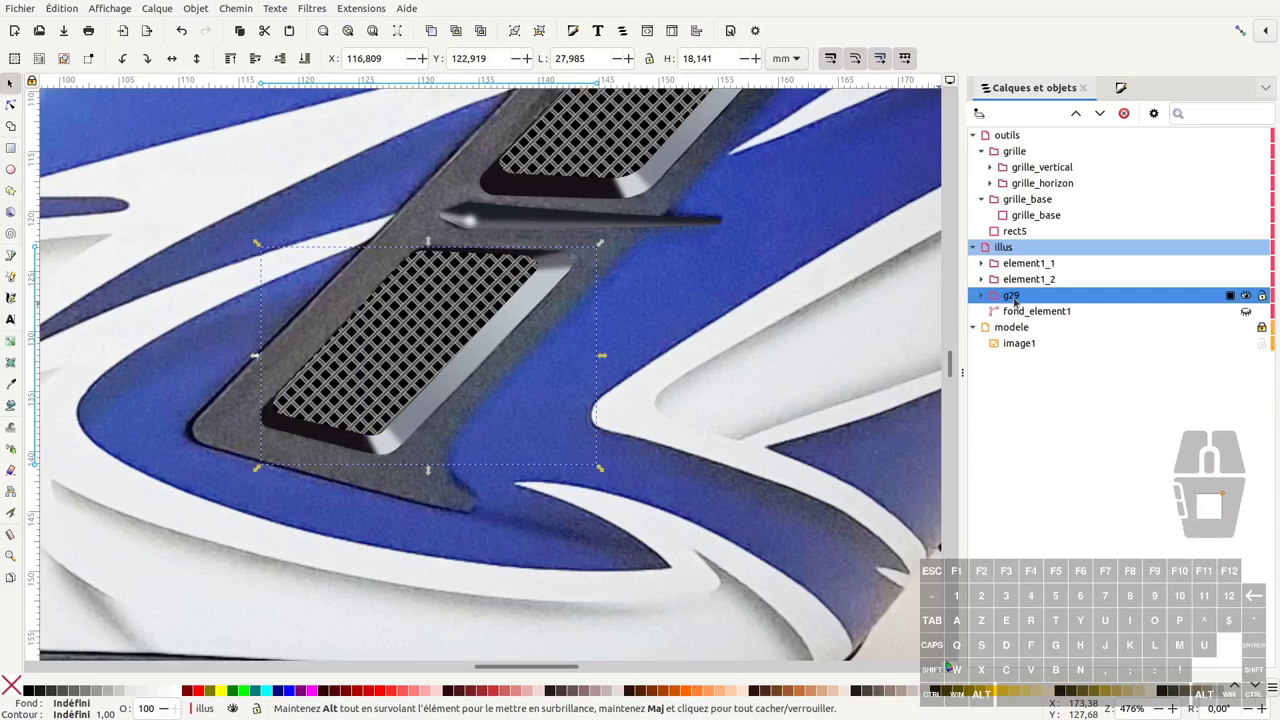
double_click(1016, 297)
key("ctrl+v")
key("BackSpace")
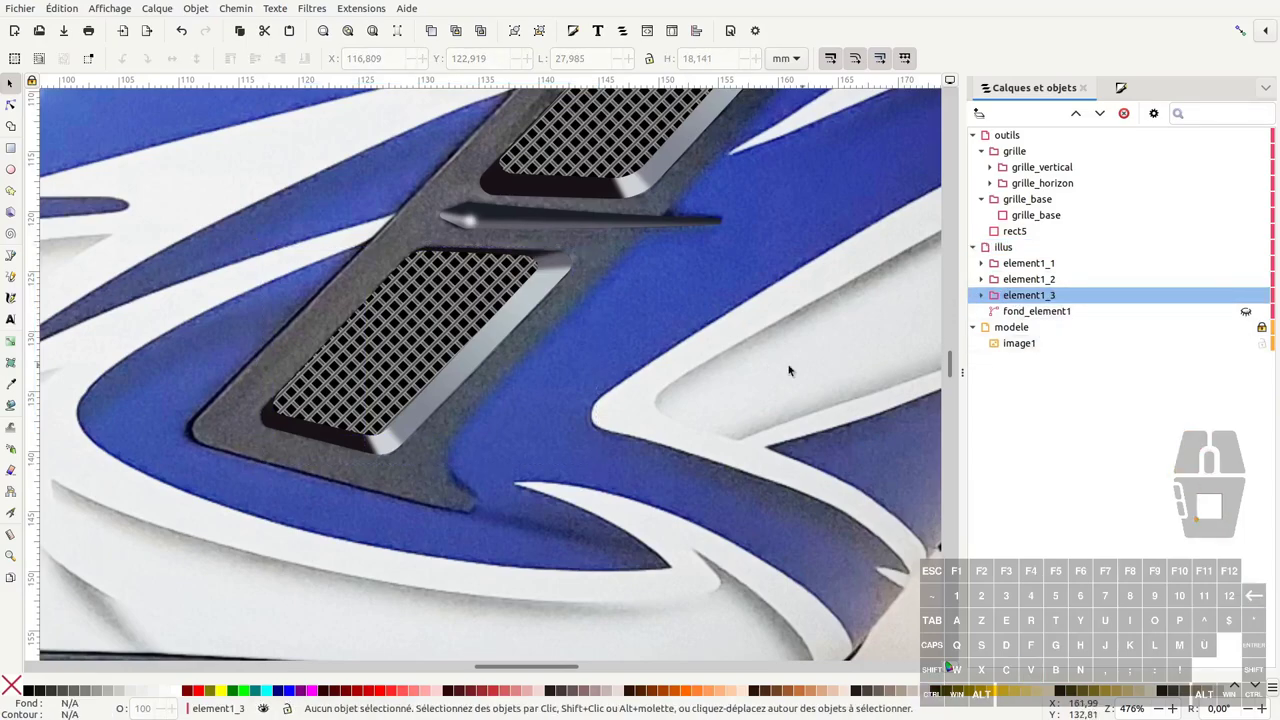
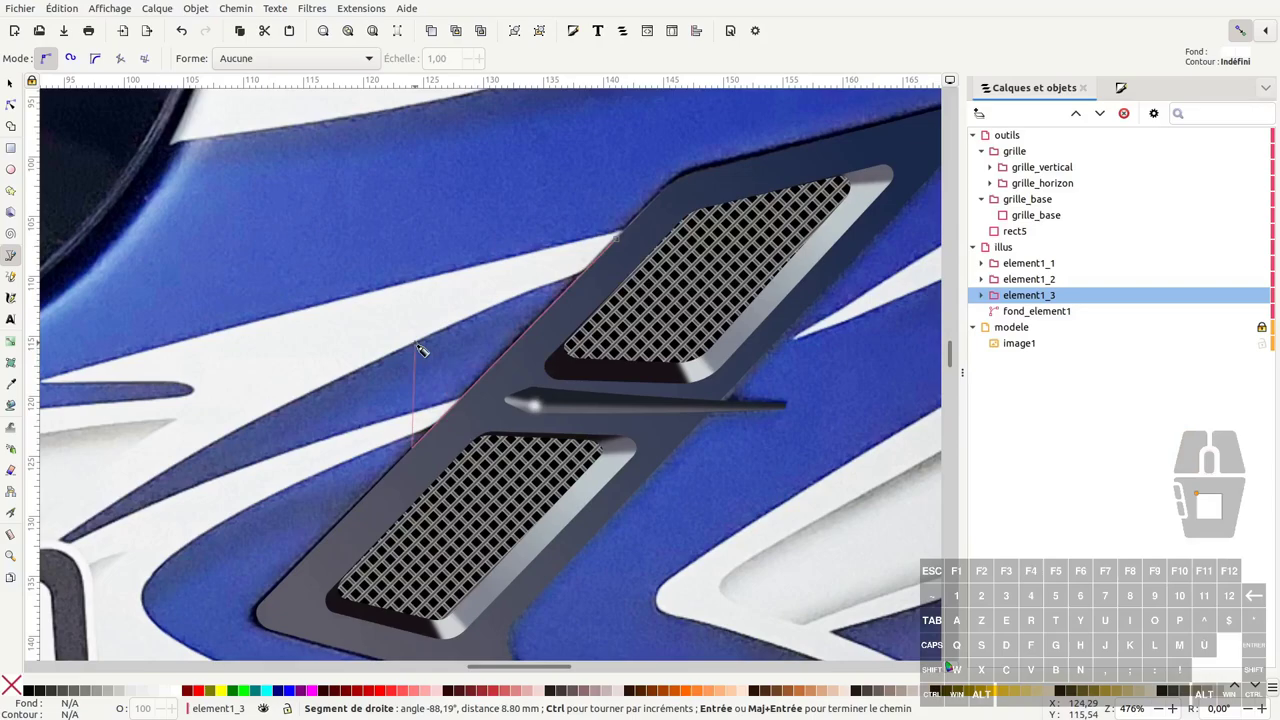
Step: Finish the straight white edge line and thin it into a fine highlight with the Tweak shrink brush
key("Return")
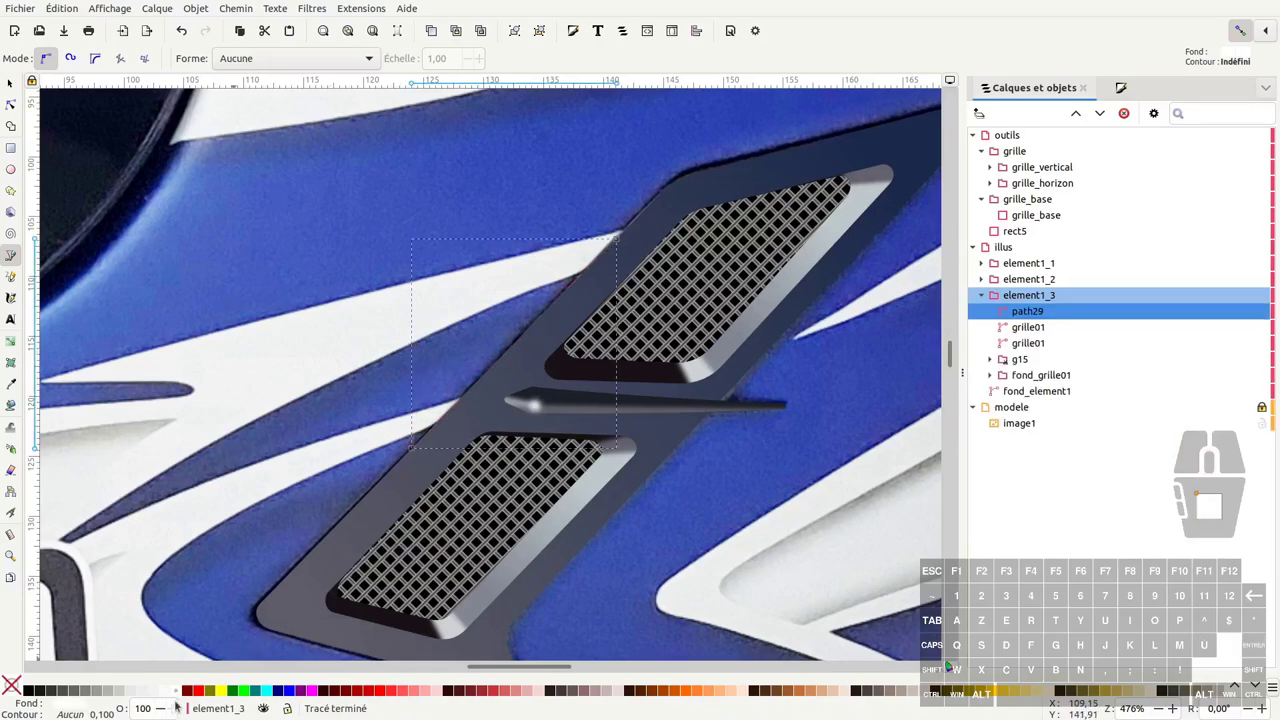
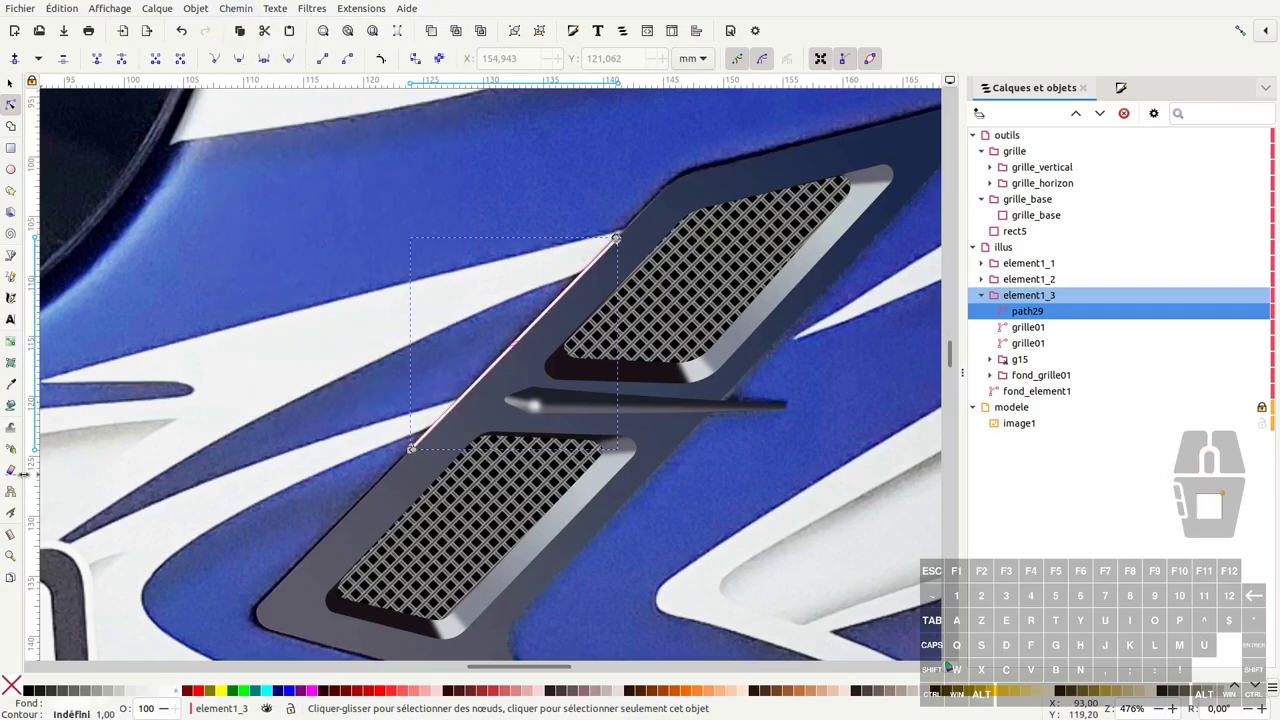
left_click(18, 427)
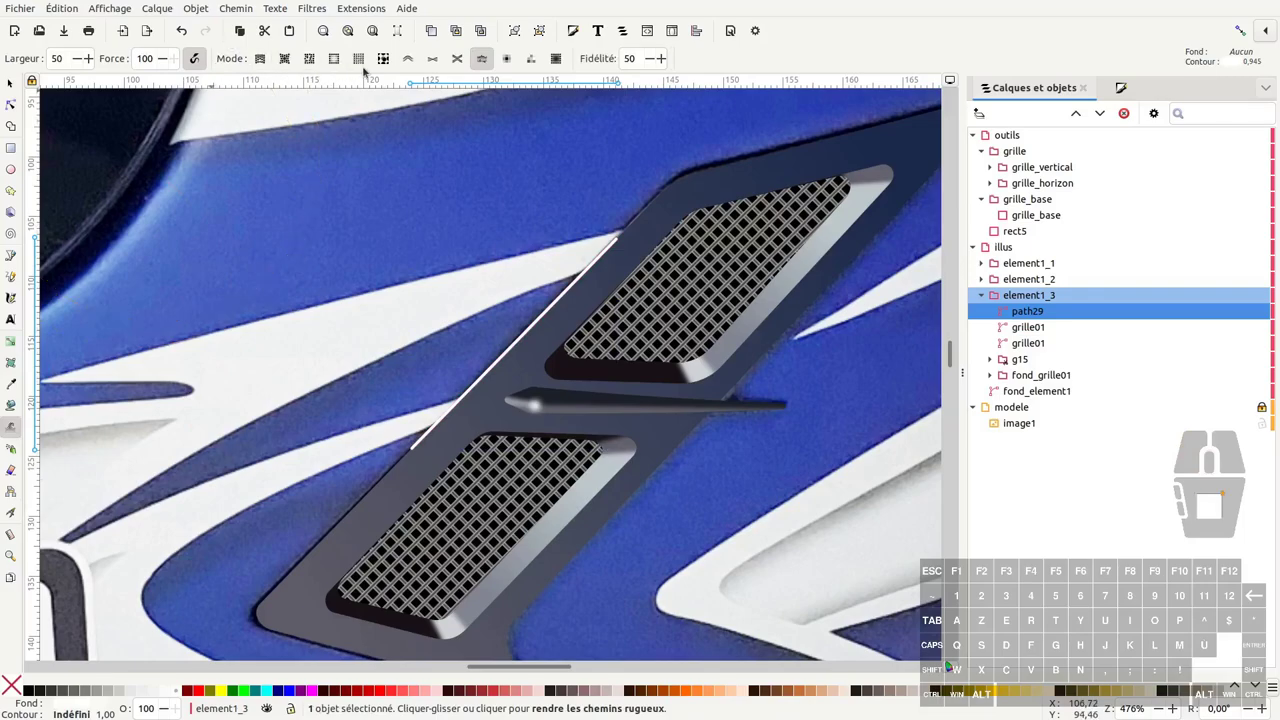
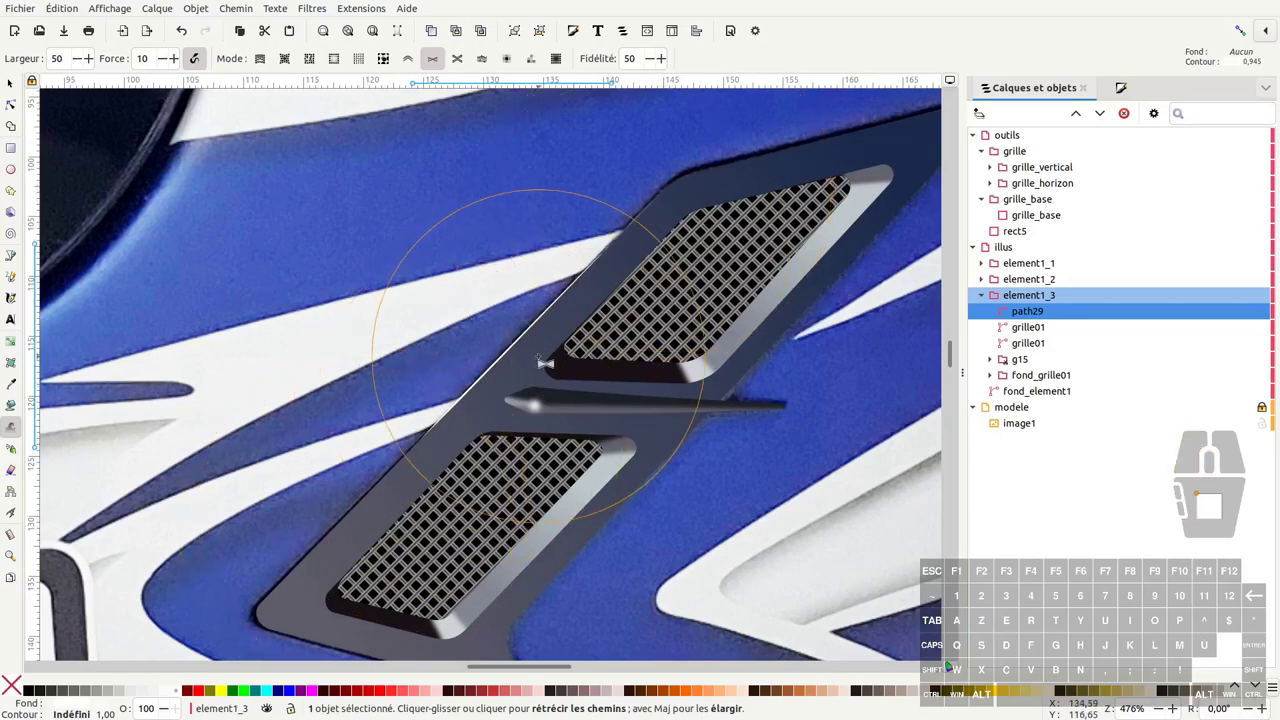
key("F1")
left_click(533, 332)
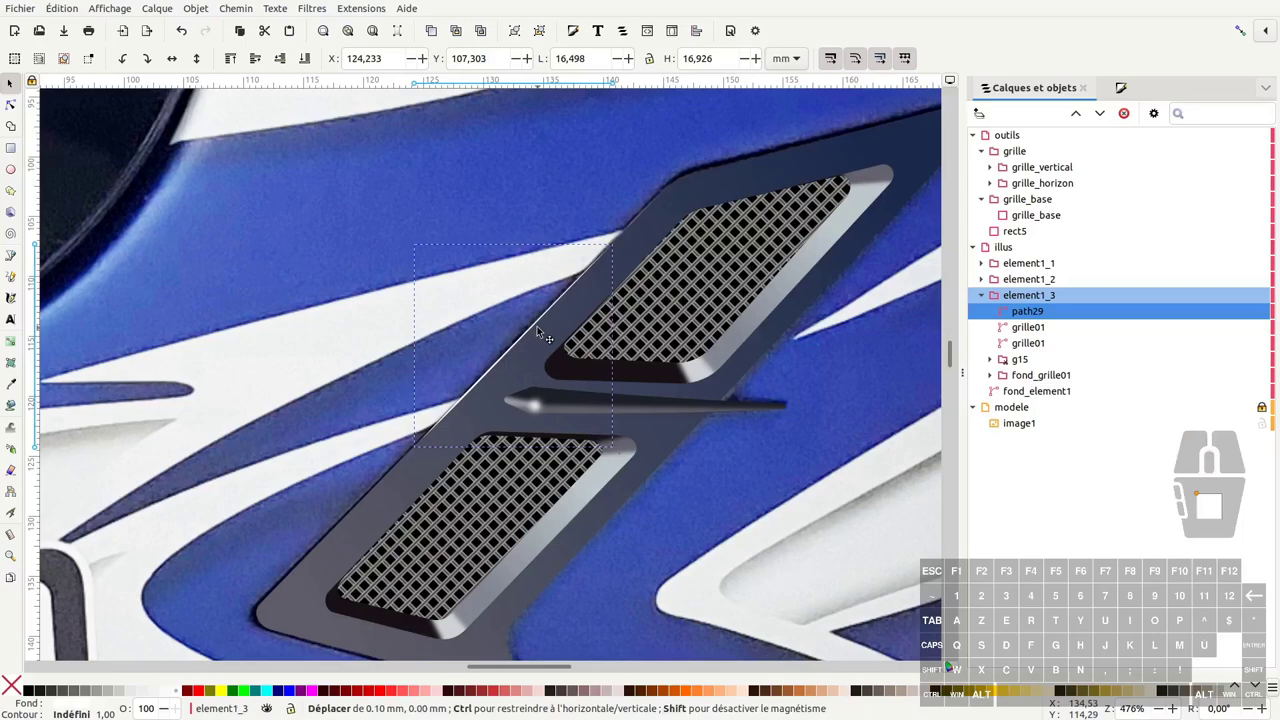
Step: Return to the selector and select the thinned highlight line path29
key("F1")
left_click(520, 295)
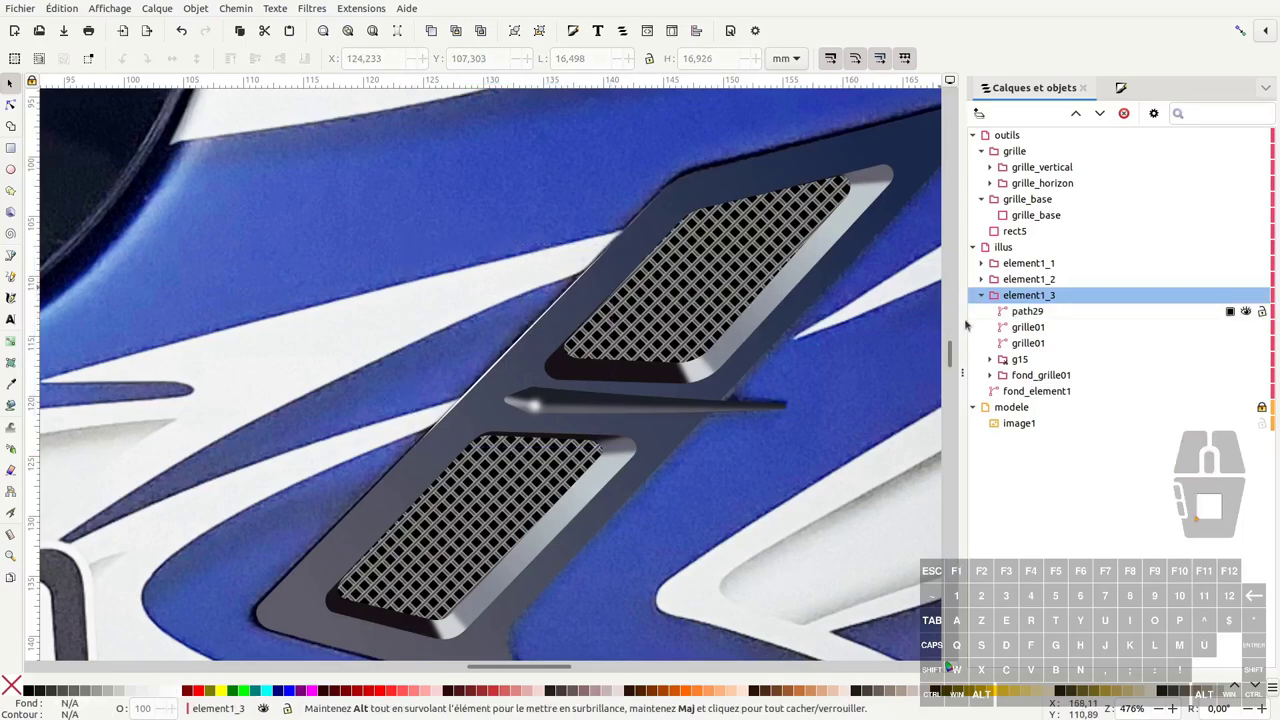
left_click(544, 314)
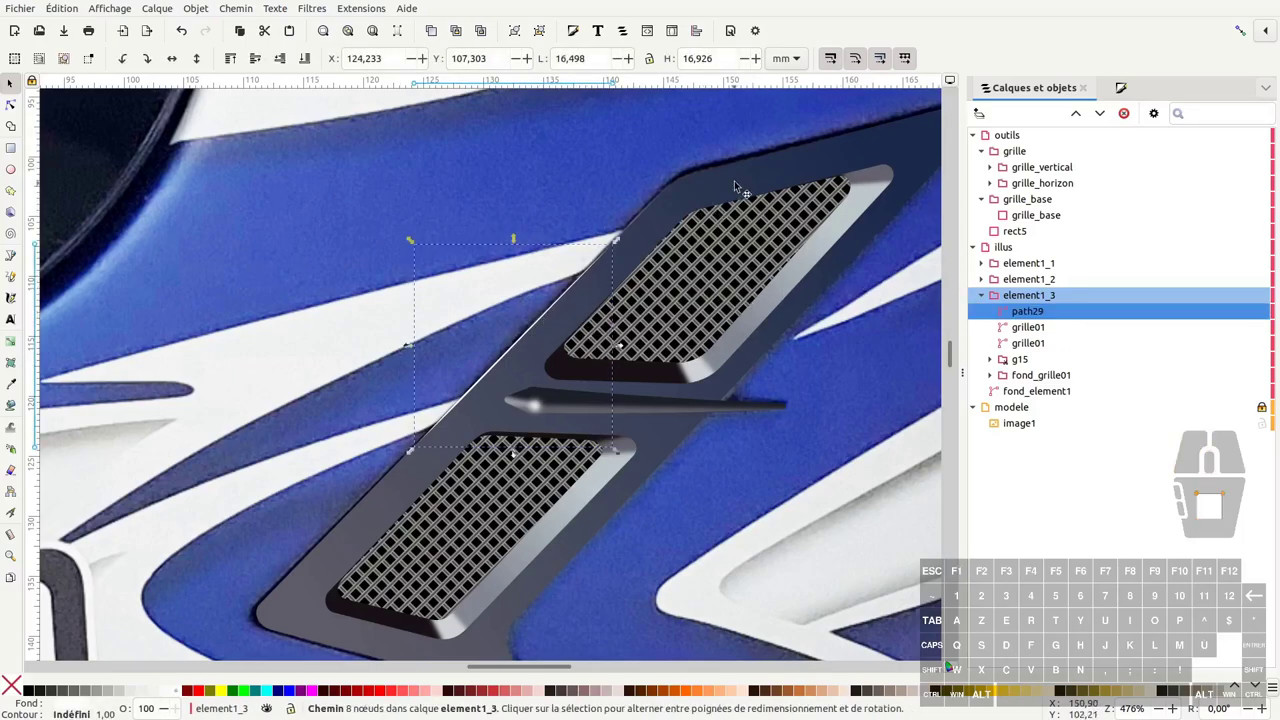
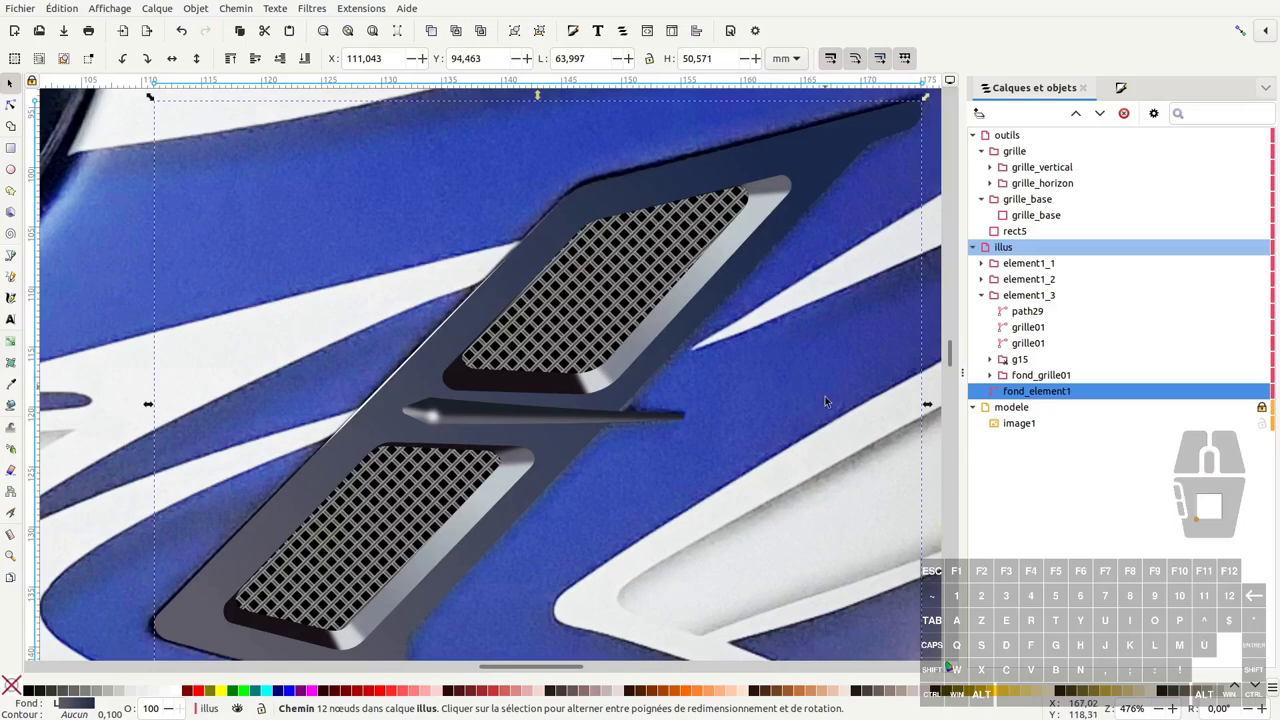
Step: Raise the dark backing shape fond_element1 above the vent pieces
key("ctrl+d")
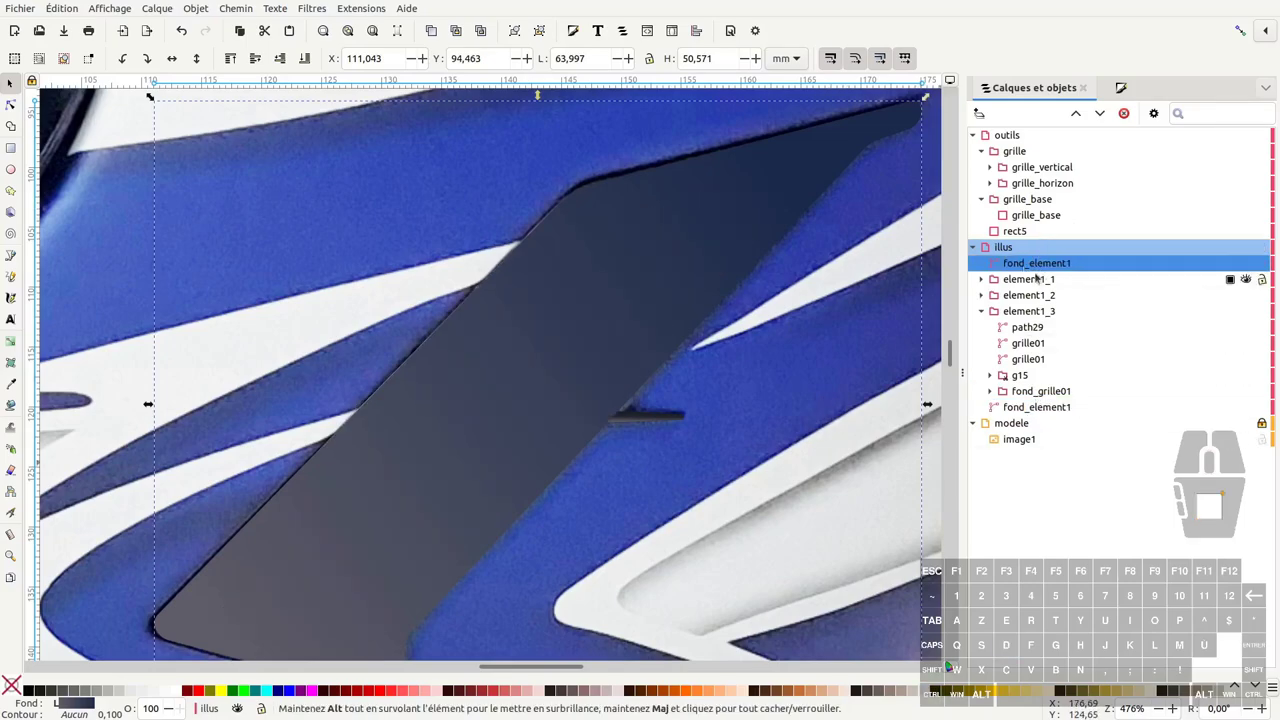
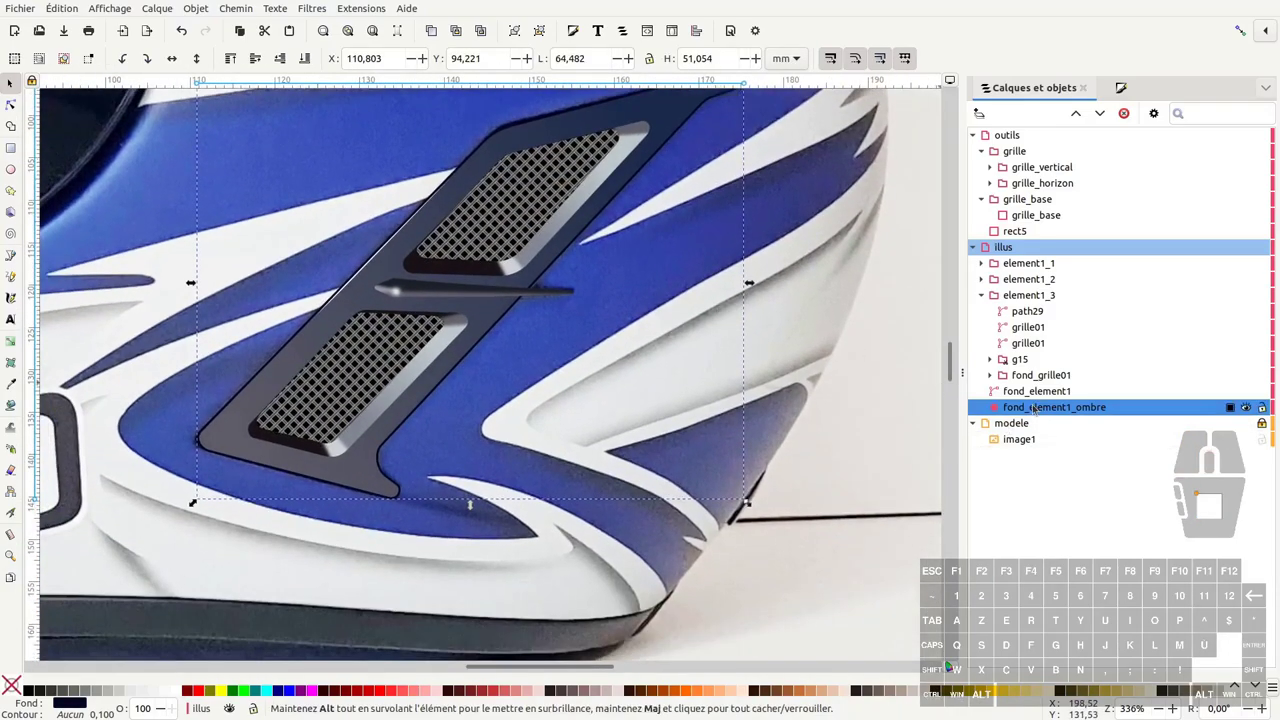
Step: Pull the dark backing's dynamic offset handle outward so it borders the vent more widely
left_click(518, 242)
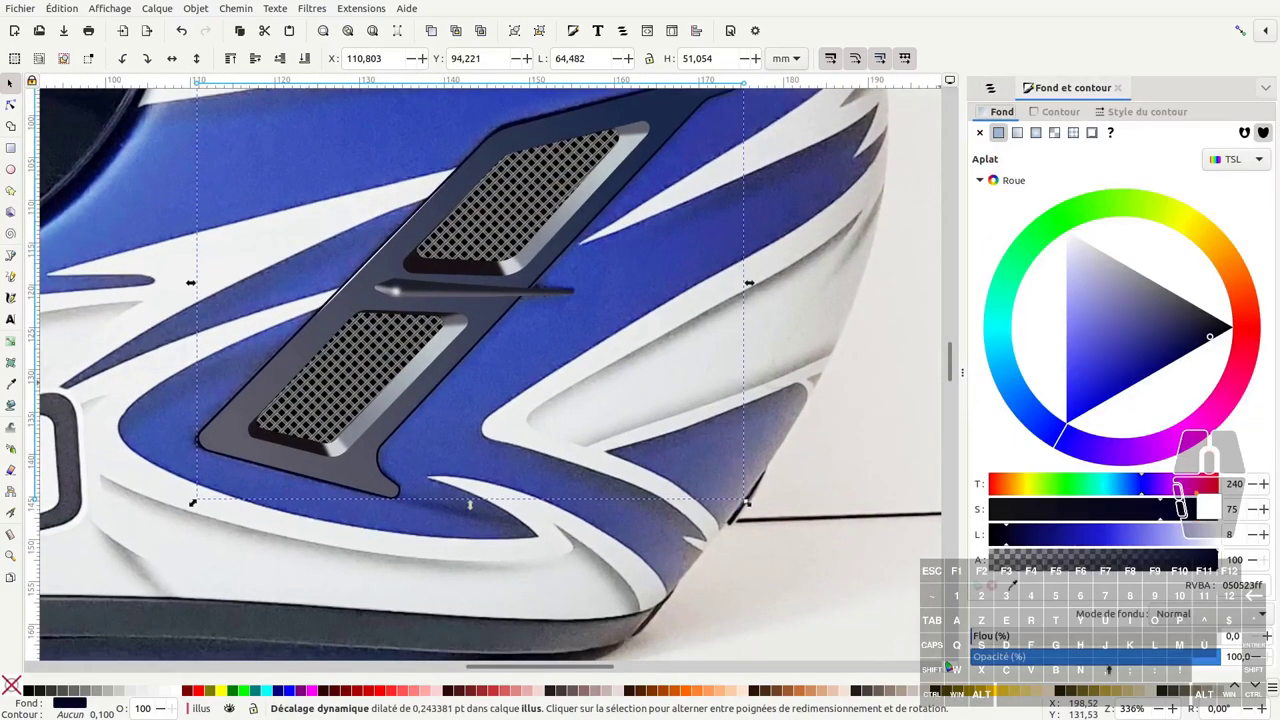
left_click(518, 242)
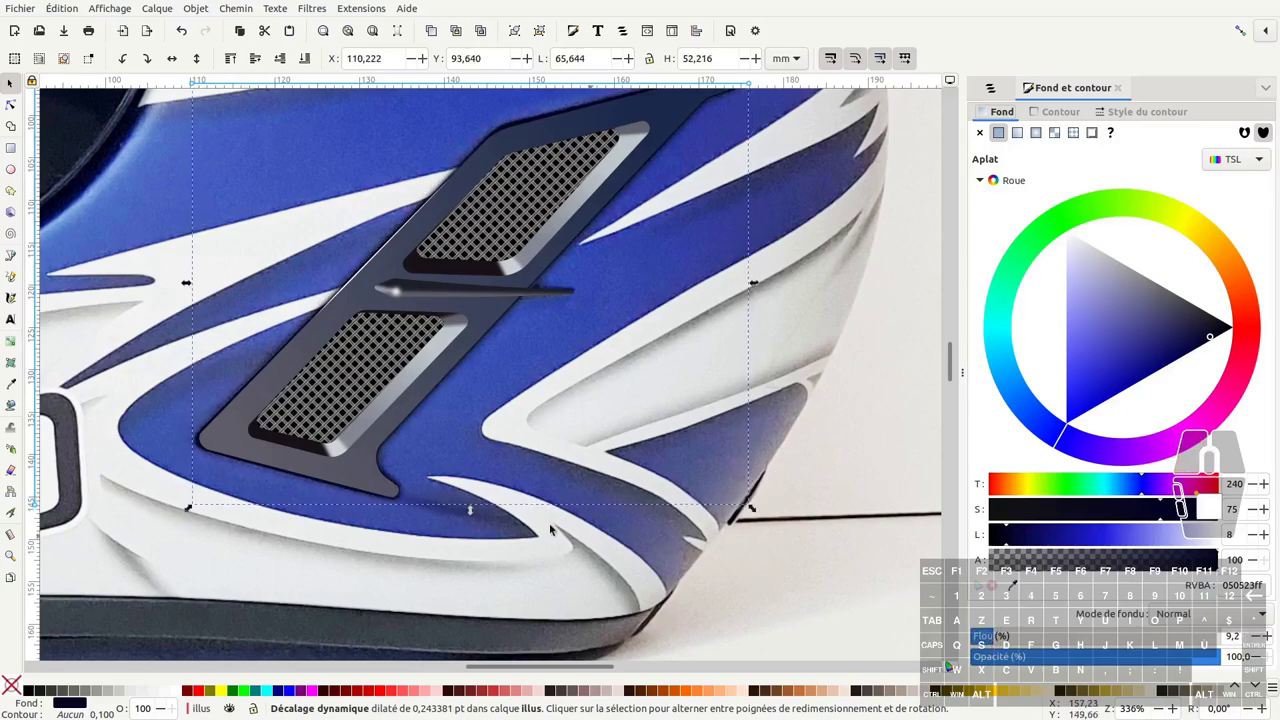
left_click_drag(518, 242, 552, 289)
left_click(552, 289)
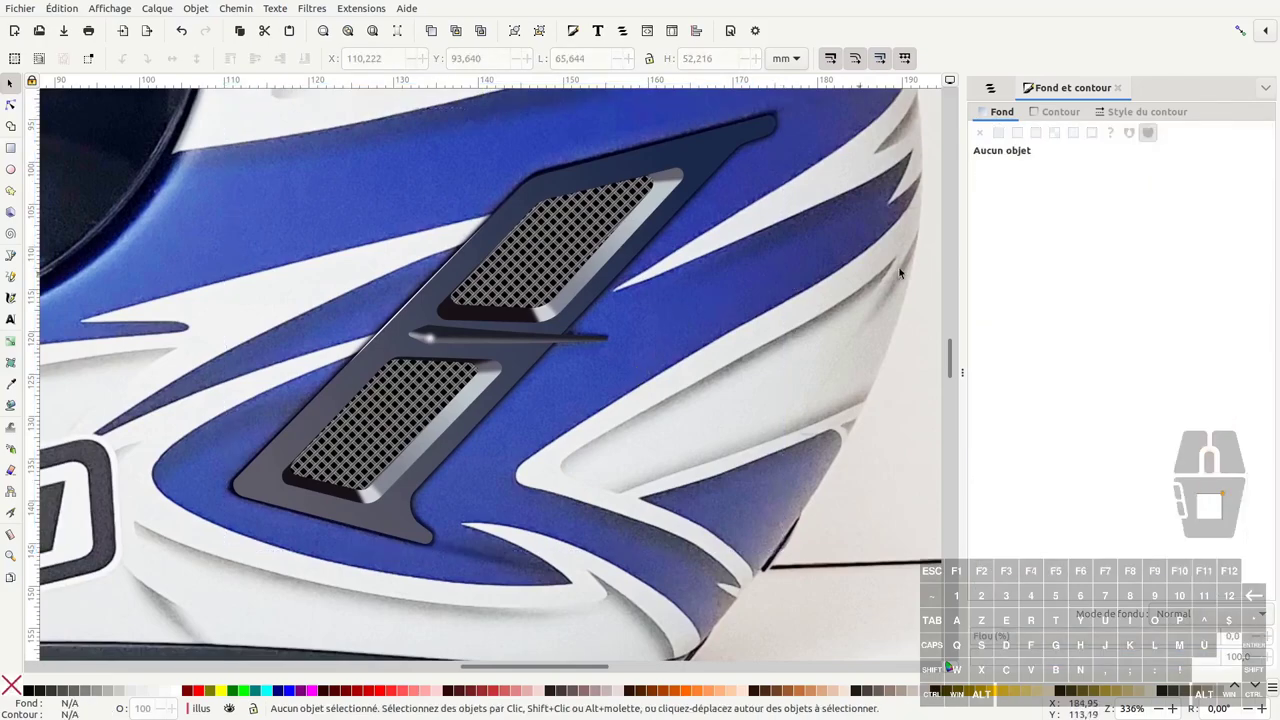
Step: Deselect the backing and return to the Layers and Objects list
left_click(552, 289)
left_click(558, 282)
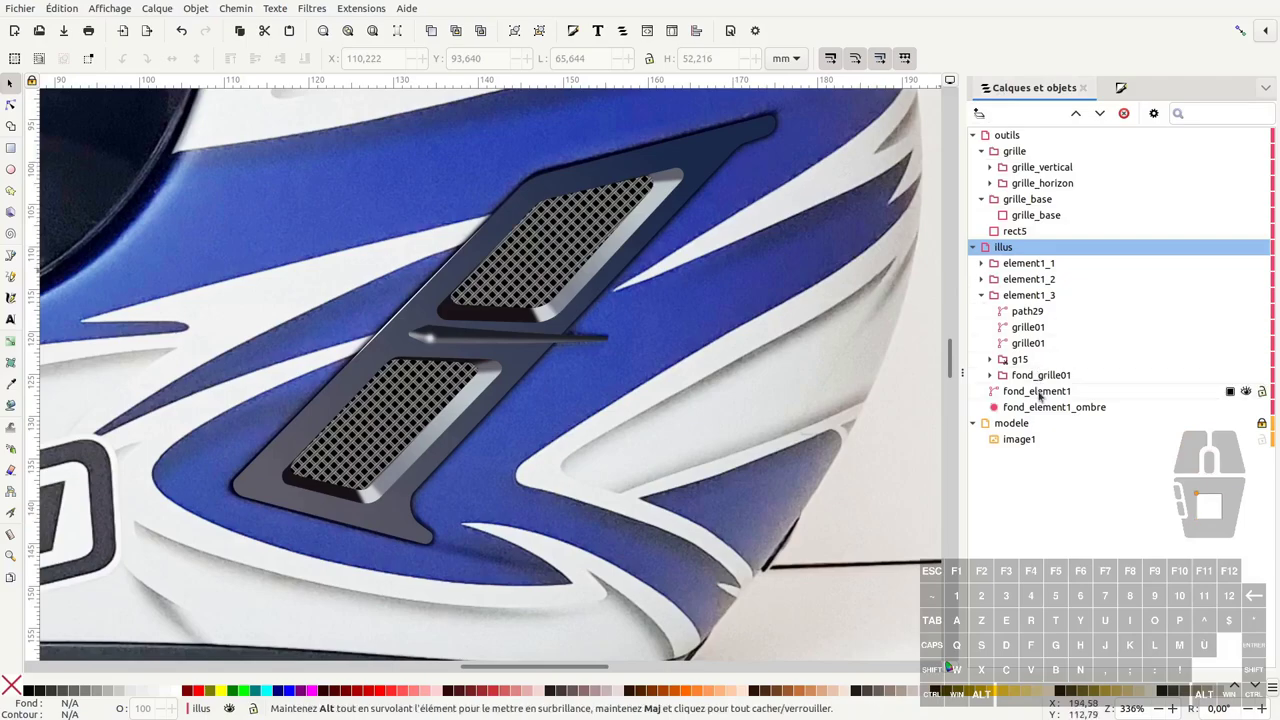
left_click(552, 289)
Step: Copy an existing element name from Layers and Objects to reuse for the final group
left_click(552, 289)
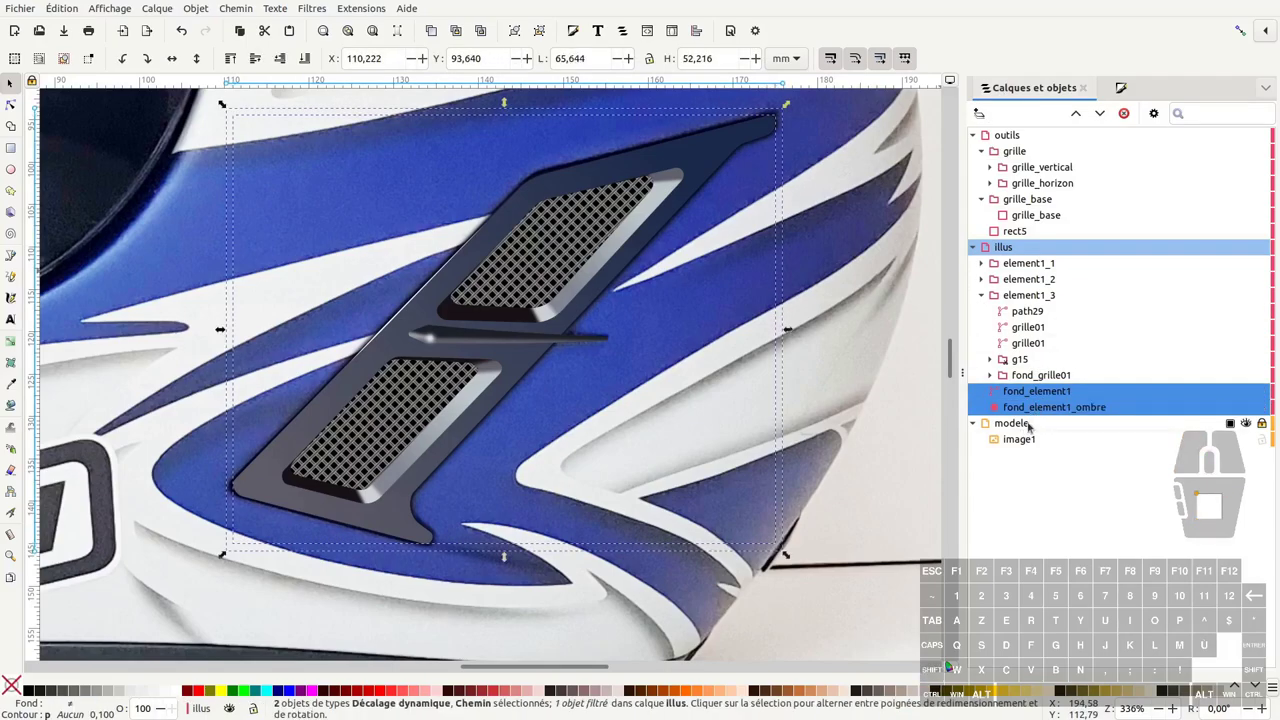
key("ctrl+g")
left_click(552, 289)
double_click(558, 282)
key("ctrl+c")
double_click(558, 282)
key("ctrl+v")
key("Return")
key("F1")
Step: Select every object in the illus layer and group the vent pieces with the dark backing
left_click(558, 282)
left_click(558, 282)
left_click(558, 282)
left_click(558, 282)
left_click(558, 282)
key("ctrl+g")
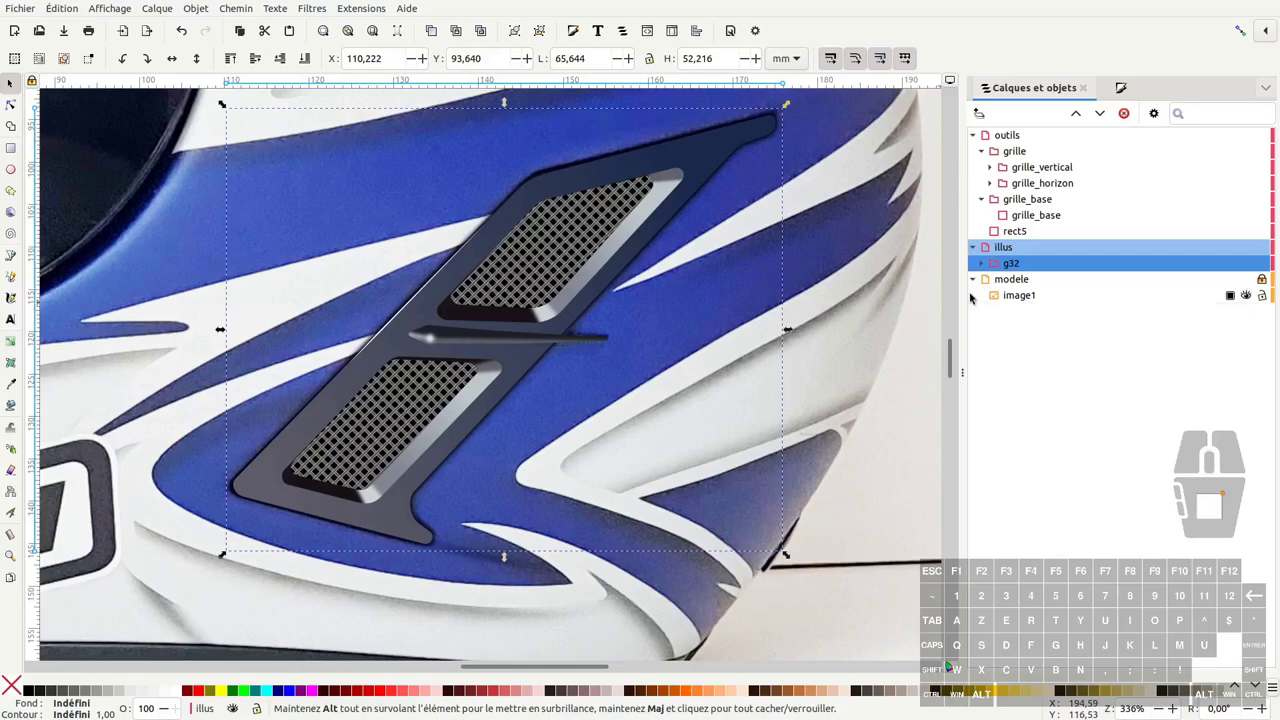
Step: Rename the combined group element1
double_click(552, 289)
key("ctrl+v")
left_click(552, 289)
key("BackSpace")
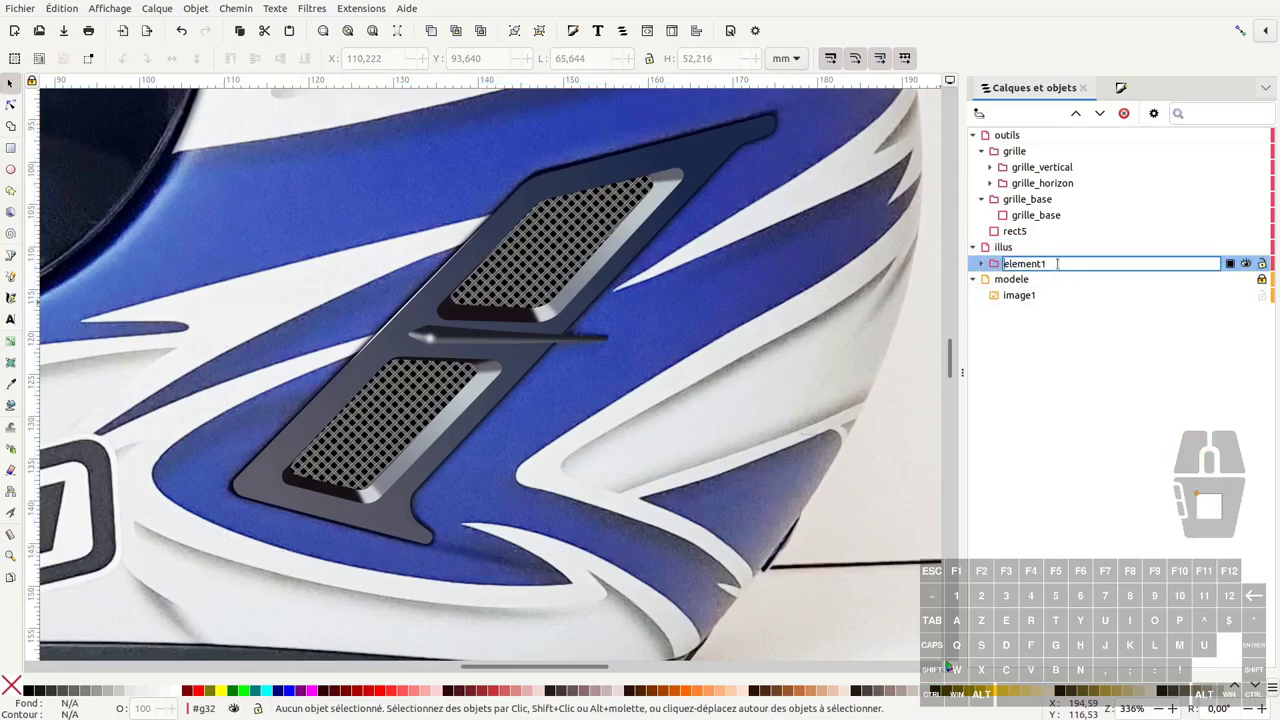